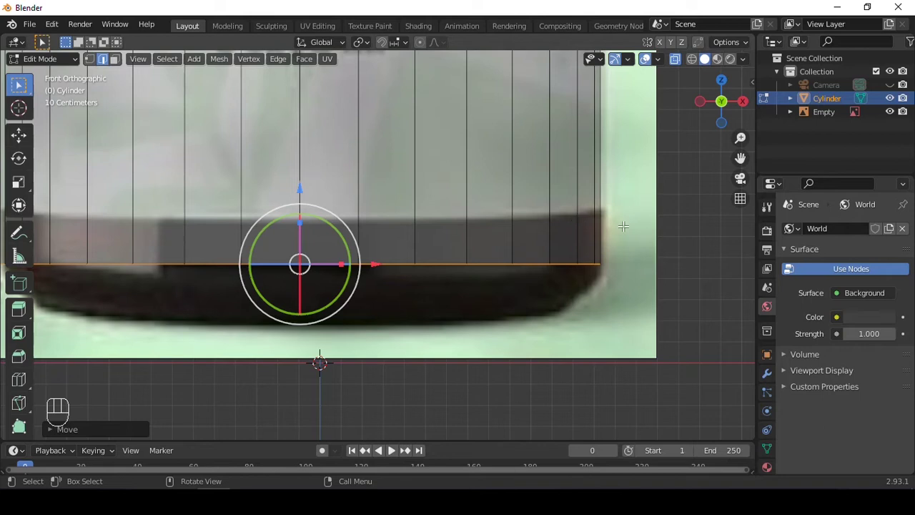
Extrude the bottle's bottom ring down, inset the bottom face, and return to Object Mode.
key("e")
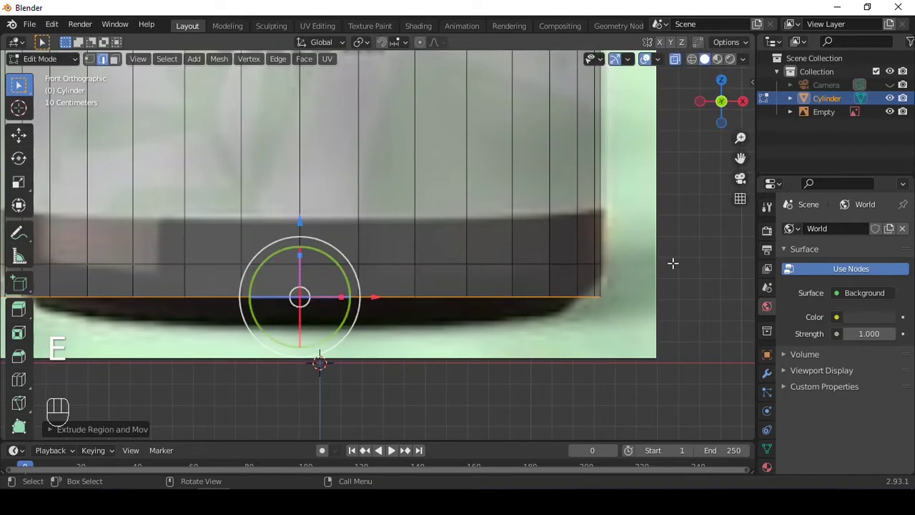
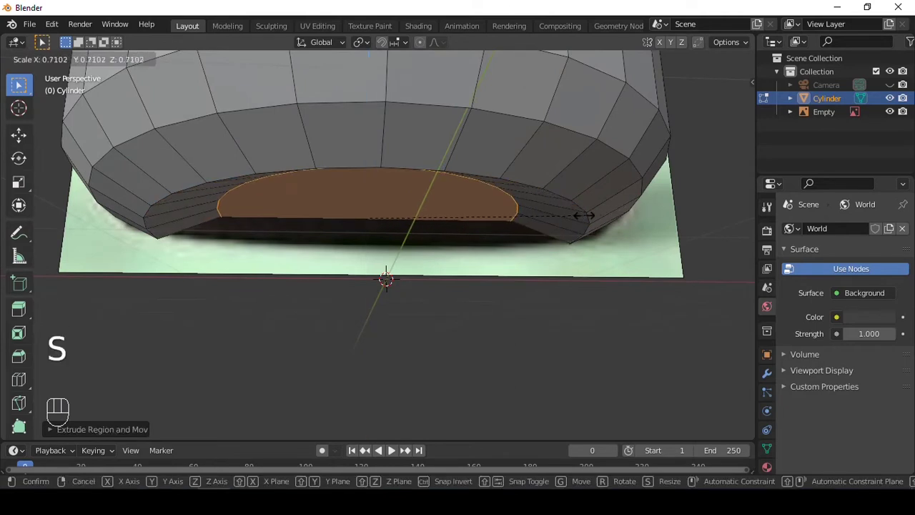
key("i")
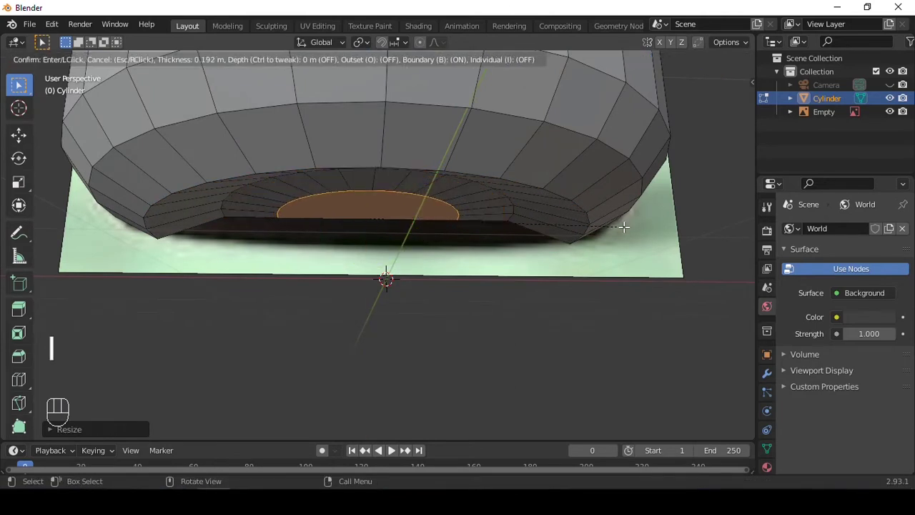
key("Tab")
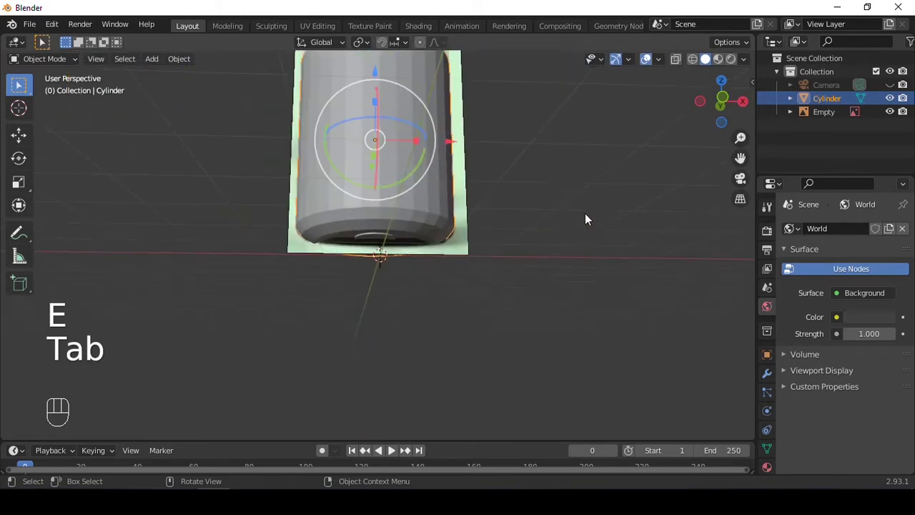
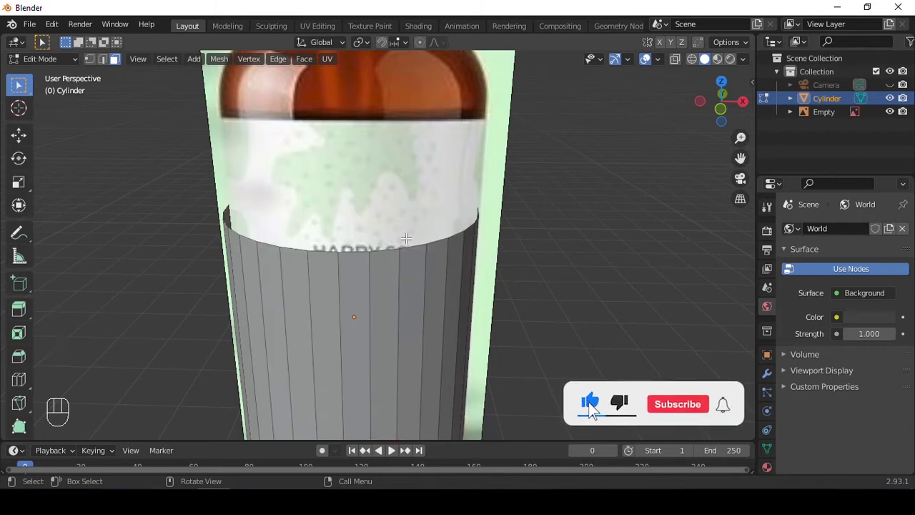
Switch to edge selection and a front orthographic viewpoint against the reference.
key("2")
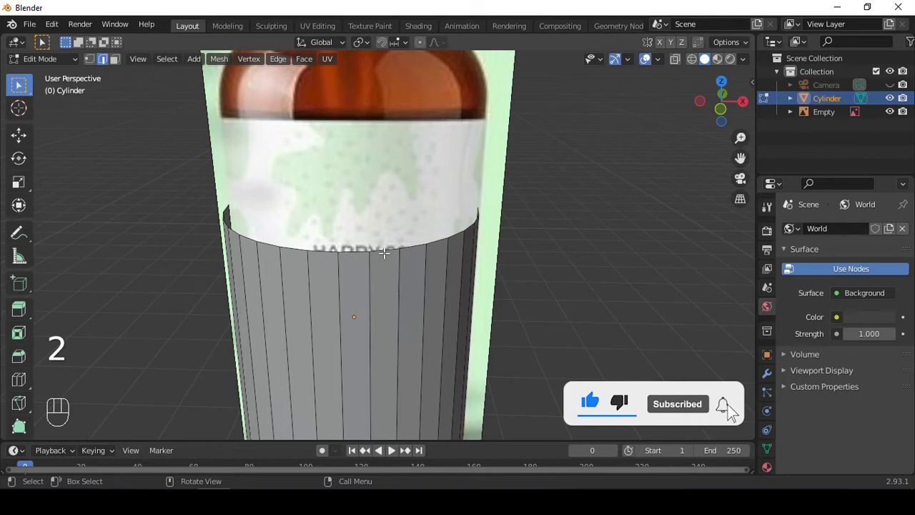
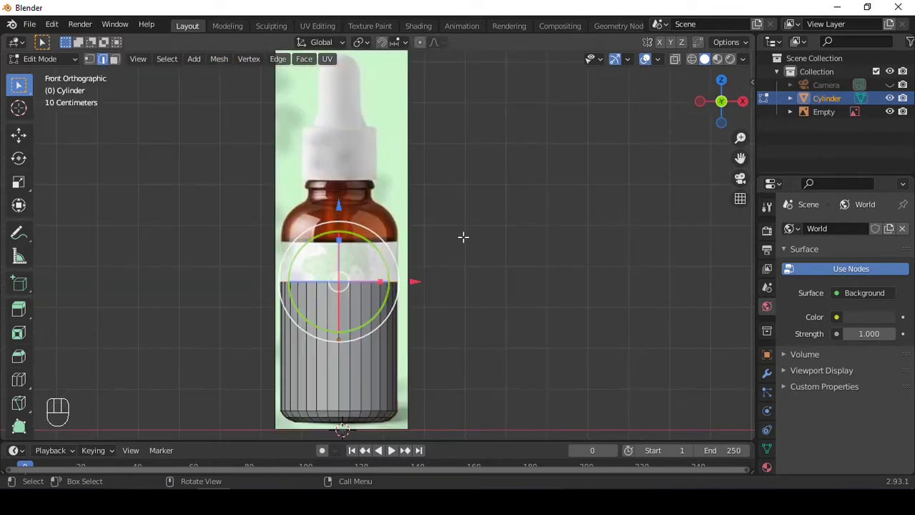
key("q")
key("`")
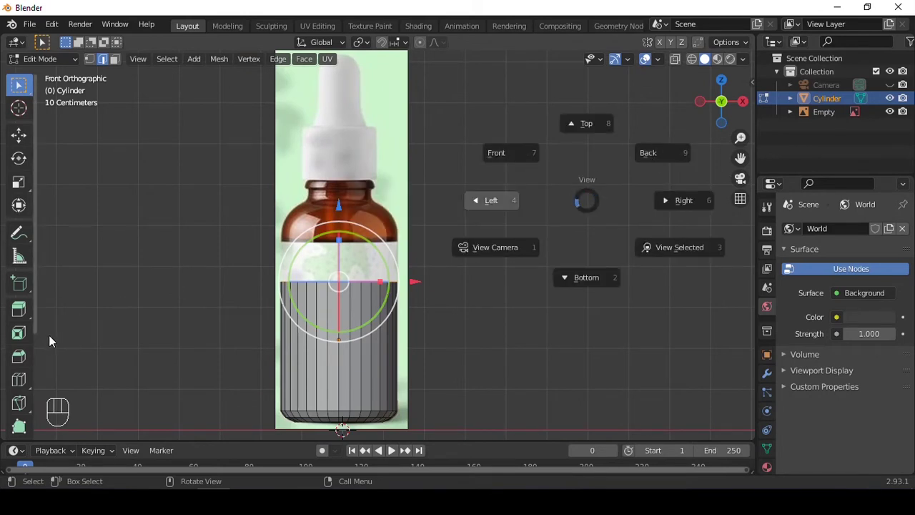
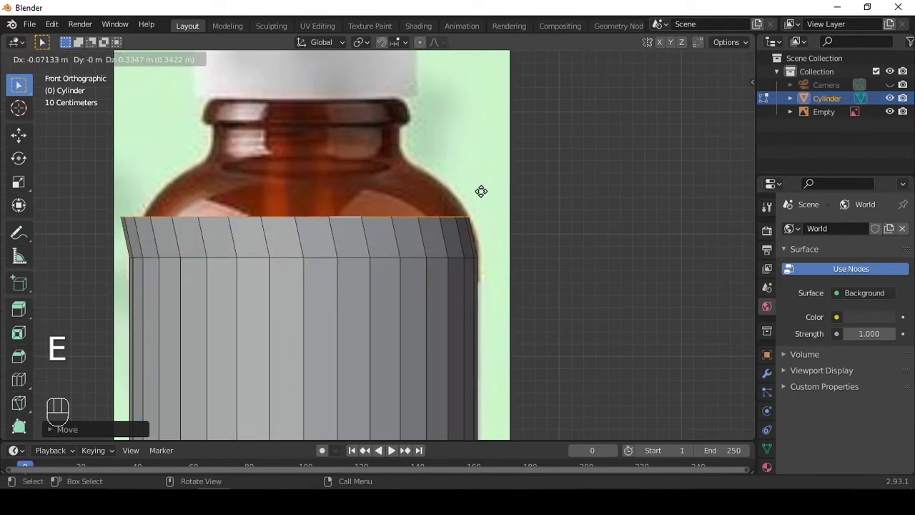
Extrude the top ring twice and scale each inward to form the shoulder and narrow neck.
key("s")
key("e")
key("s")
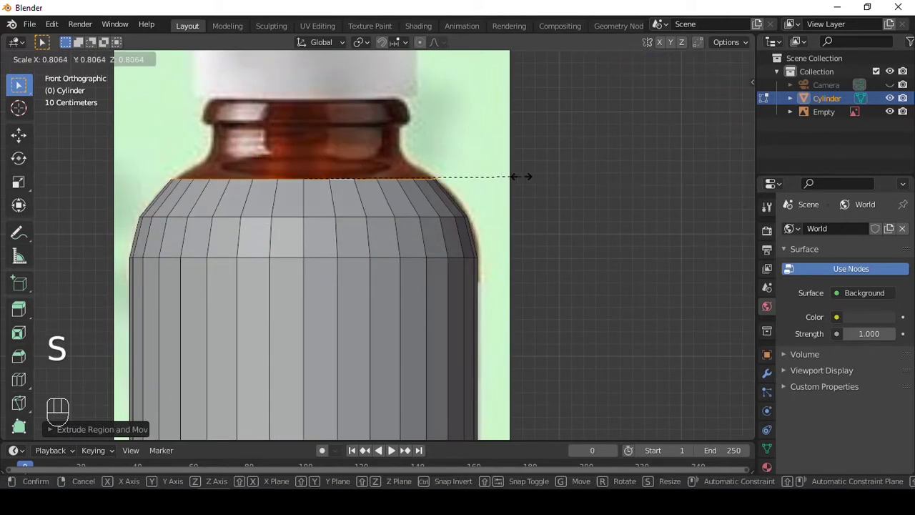
key("e")
key("s")
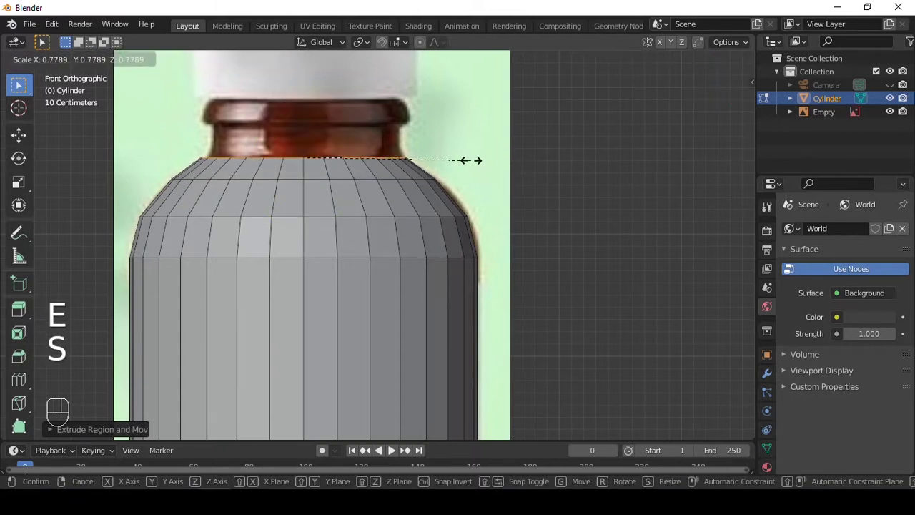
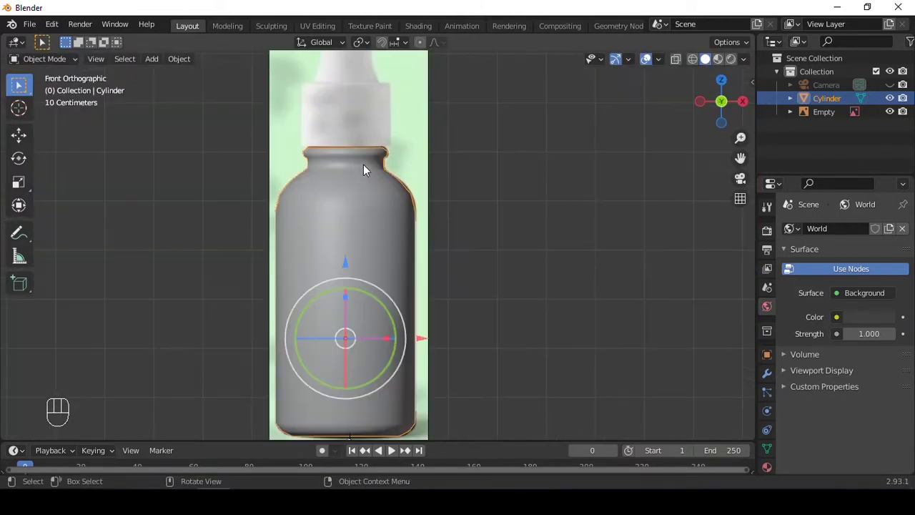
Shade the bottle smooth and add a Subdivision Surface modifier to it.
key("q")
key("q")
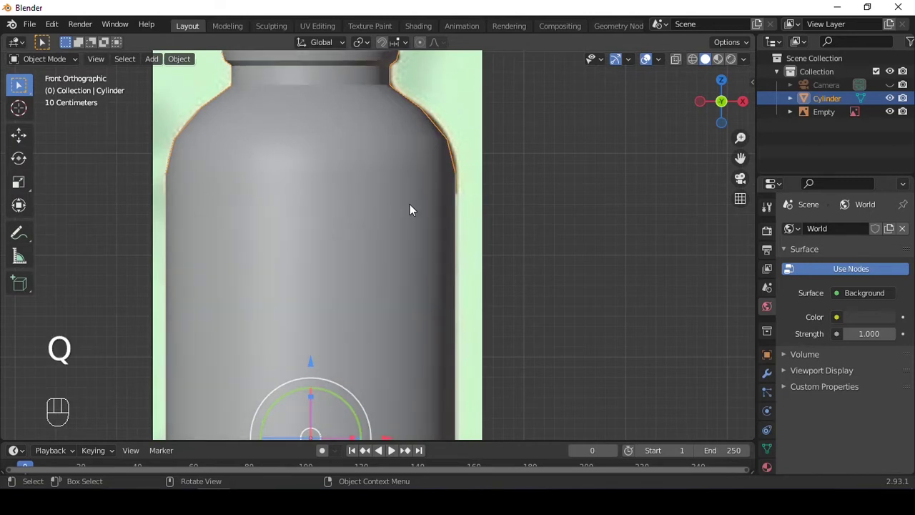
key("ctrl+3")
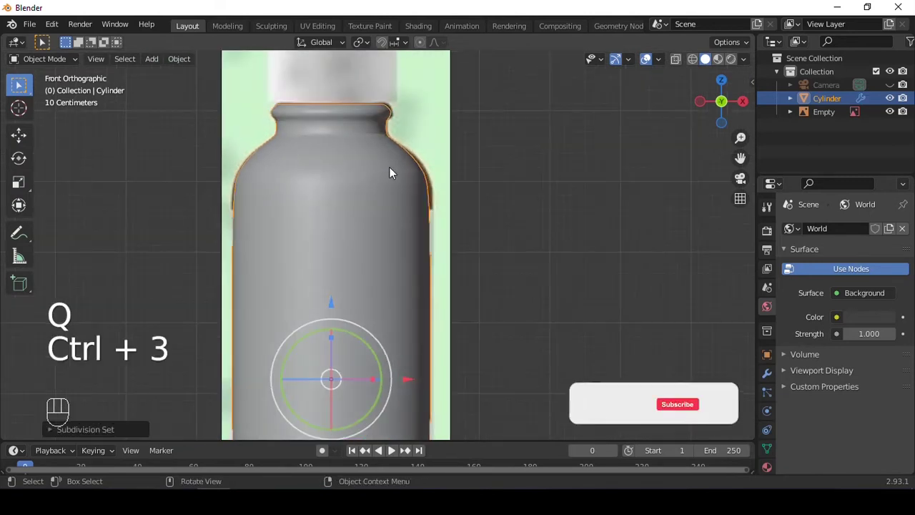
left_click_drag(406, 163, 401, 126)
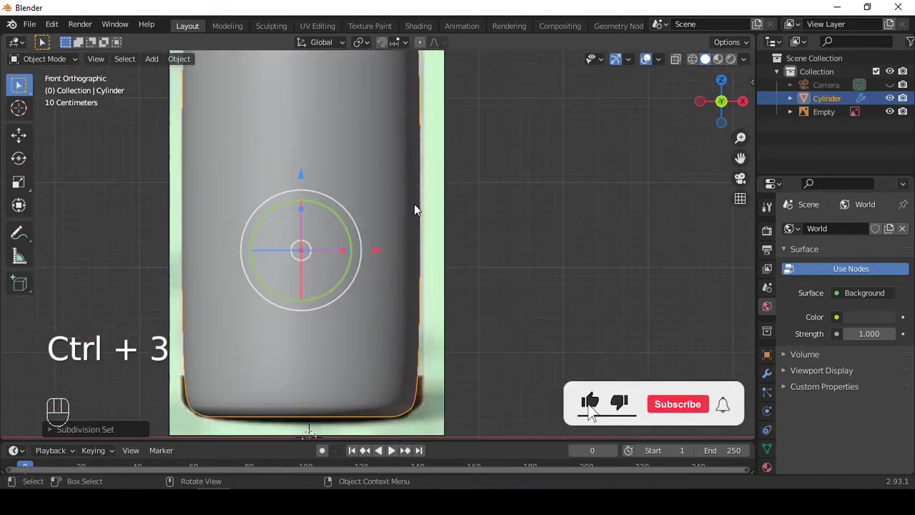
left_click_drag(398, 213, 398, 198)
middle_click(398, 198)
Add support loop cuts near the base and below the shoulder to keep the silhouette crisp.
key("Tab")
key("ctrl+r")
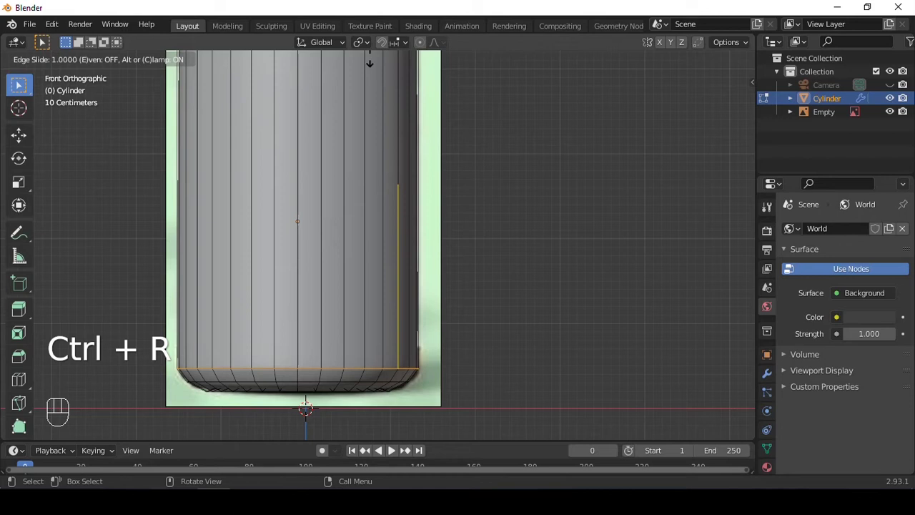
key("ctrl+r")
key("ctrl+r")
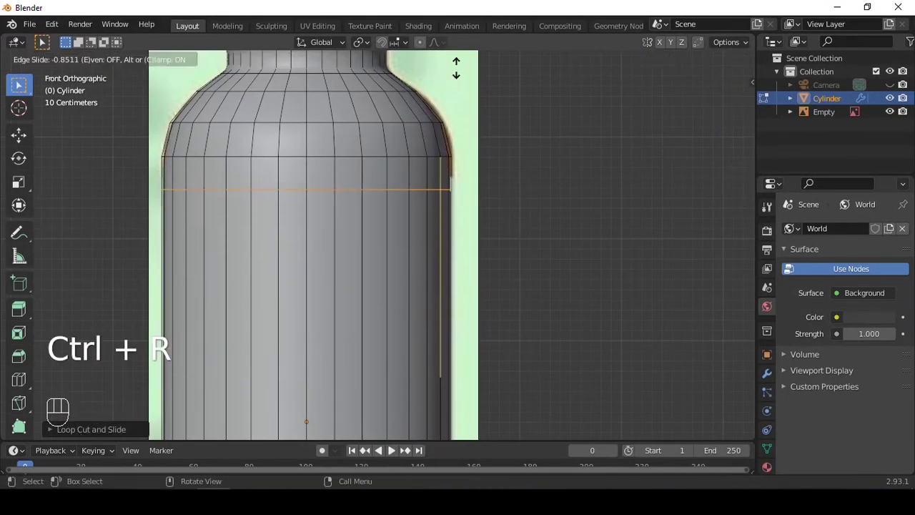
key("Tab")
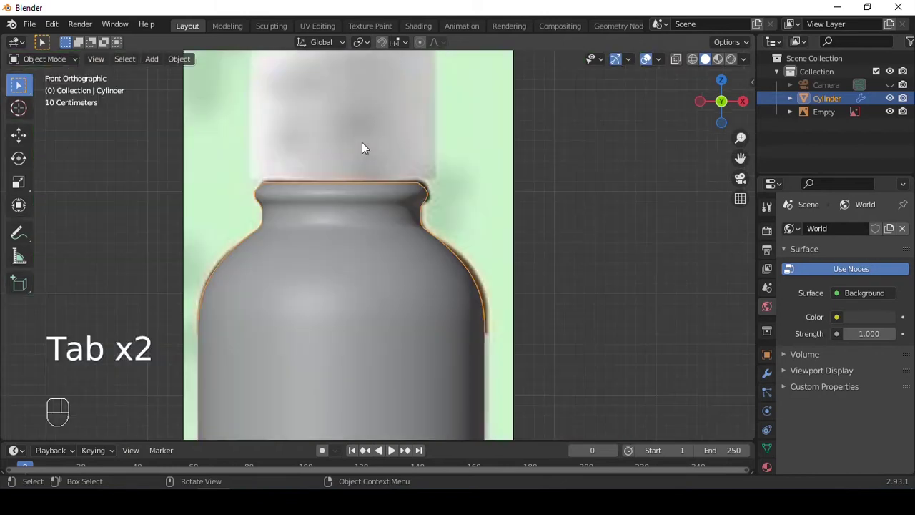
left_click_drag(371, 140, 369, 163)
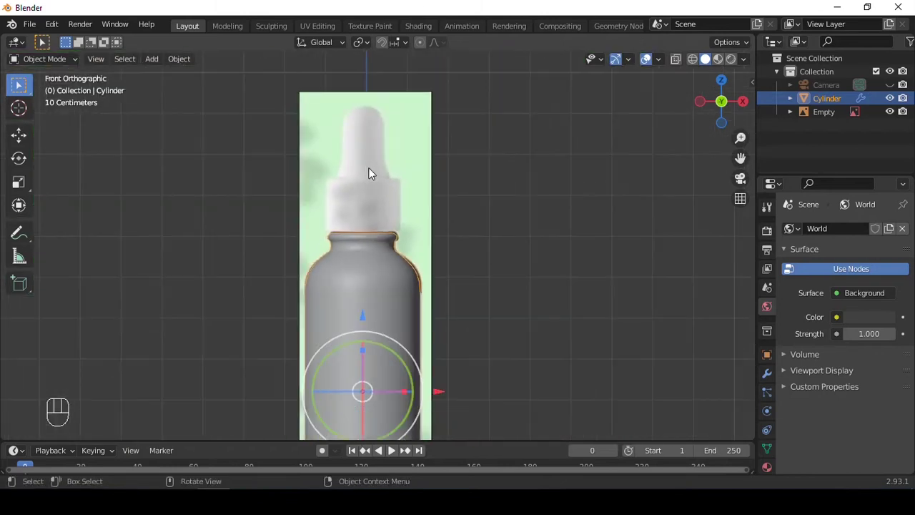
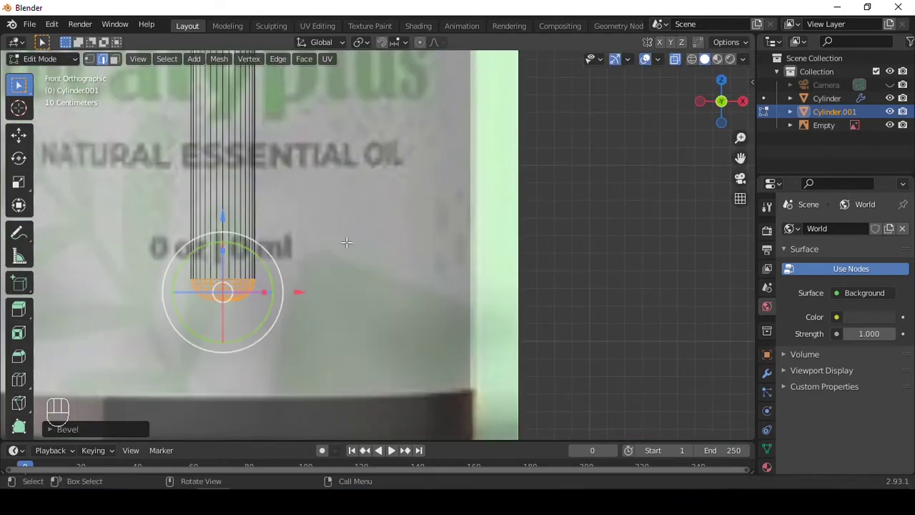
Shrink the new cylinder to neck width and move it onto the bottle's neck.
key("Tab")
key("alt+z")
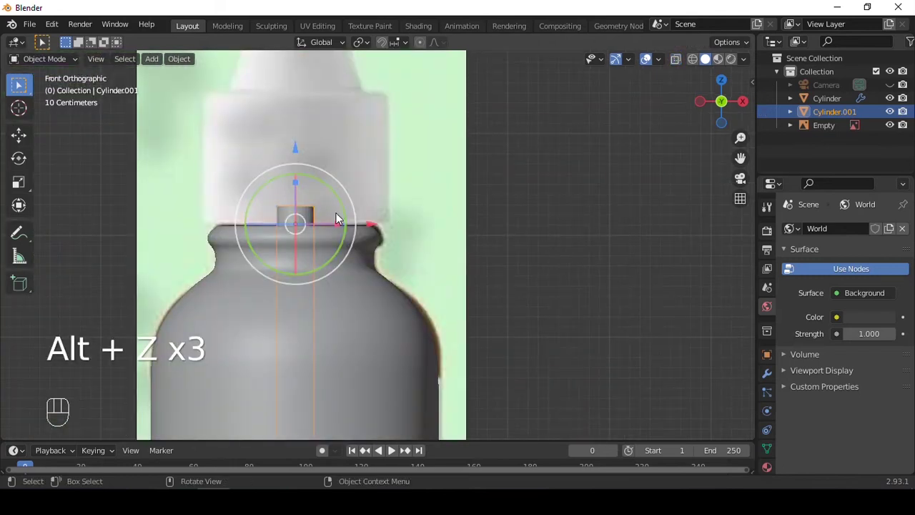
key("Tab")
key("alt+z")
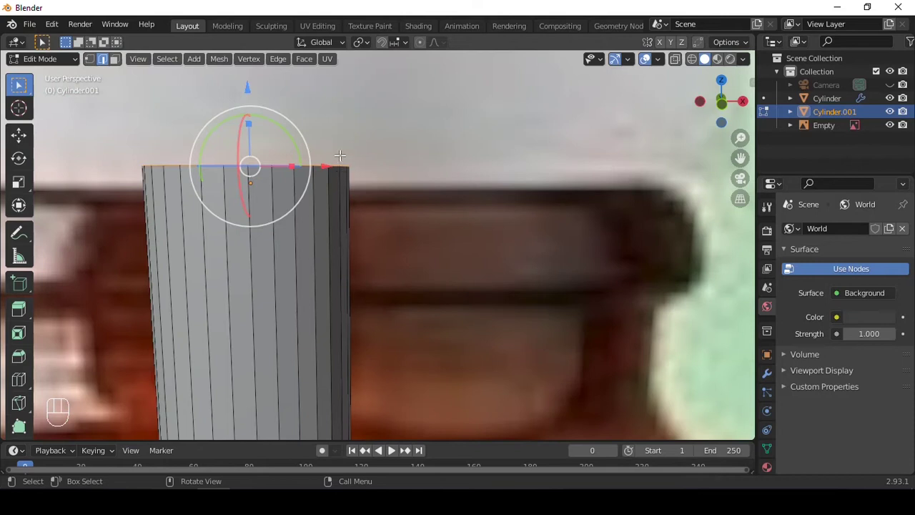
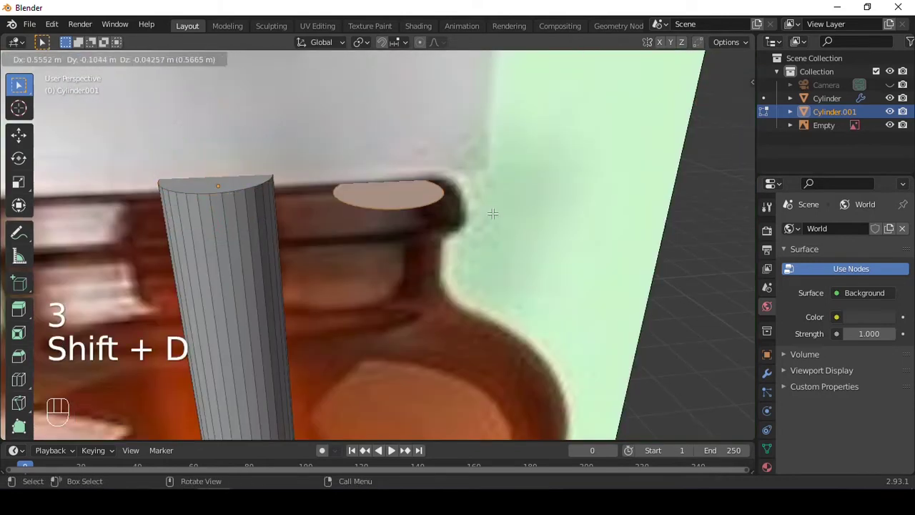
Separate the cylinder's top face into its own object with P > Selection.
key("p")
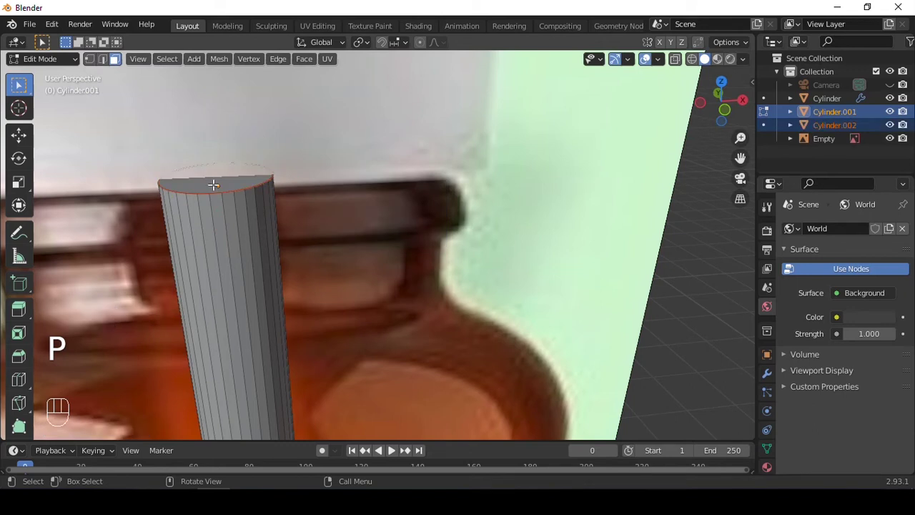
key("Tab")
key("`")
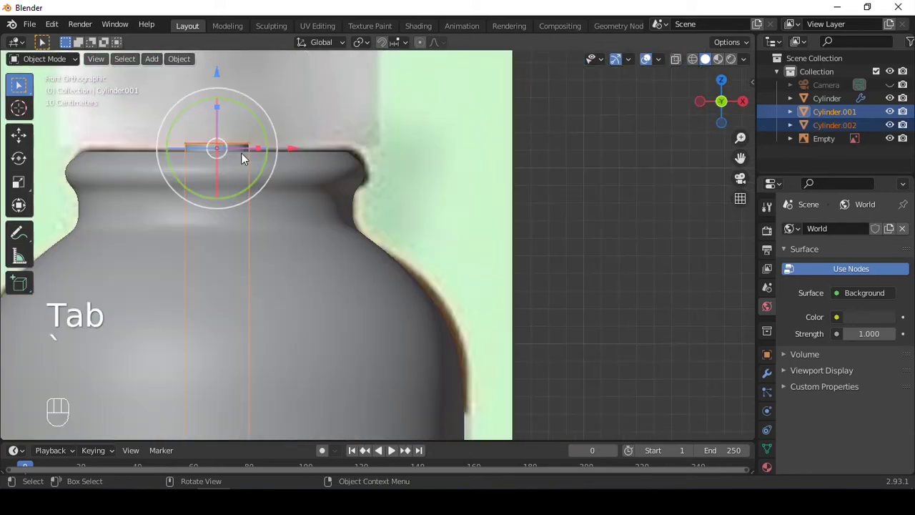
Enter Edit Mode on the dropper cap and extrude its lower edge loop downward.
left_click_drag(331, 146, 278, 185)
key("Tab")
key("a")
key("e")
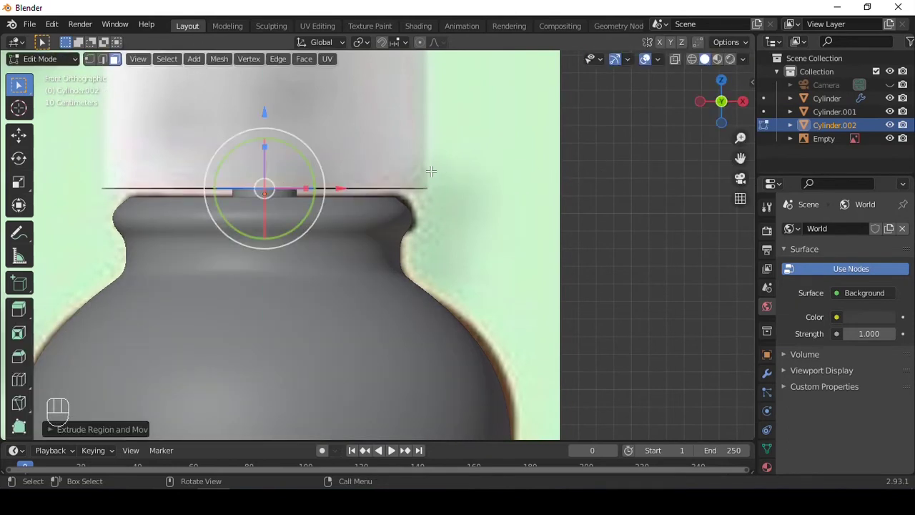
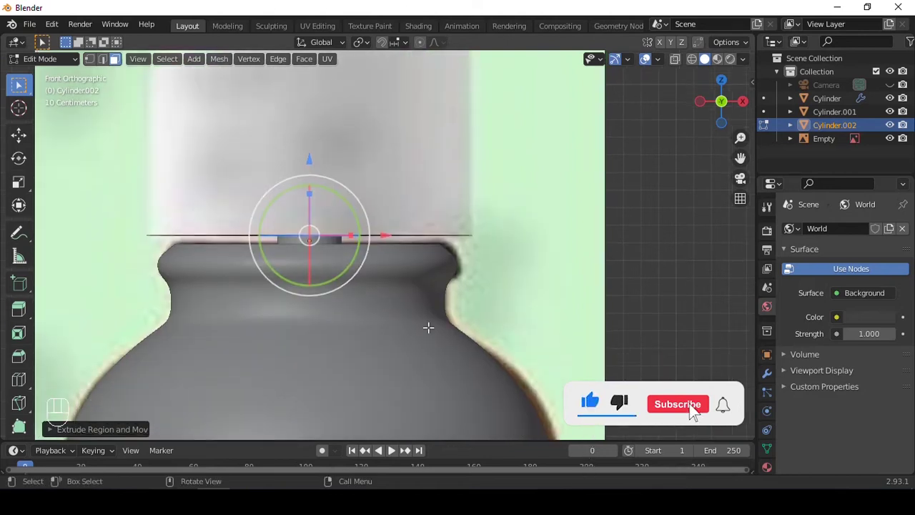
Extrude the cap's bottom rim again and scale it inward into a stepped collar.
left_click(730, 414)
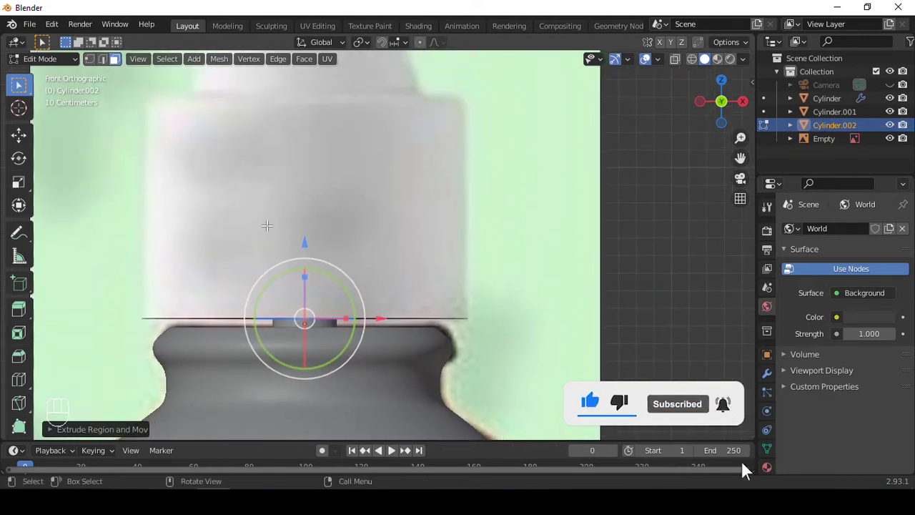
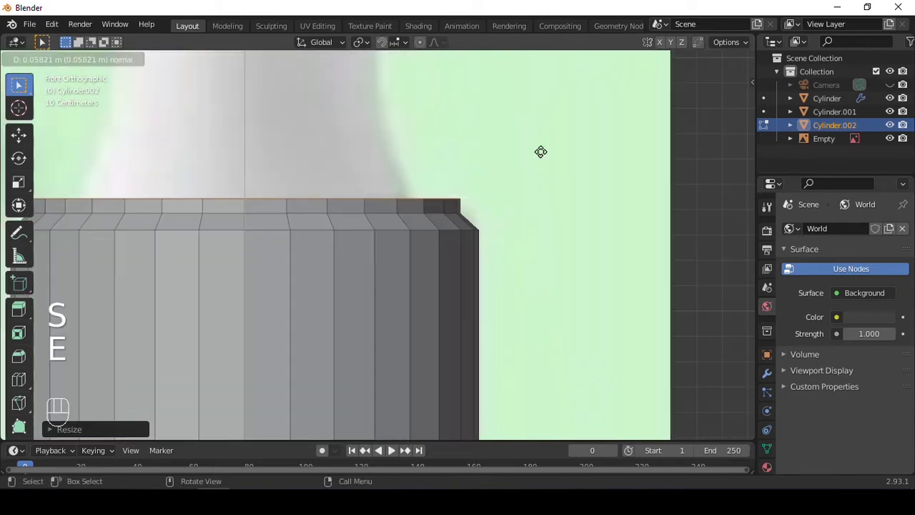
key("s")
key("e")
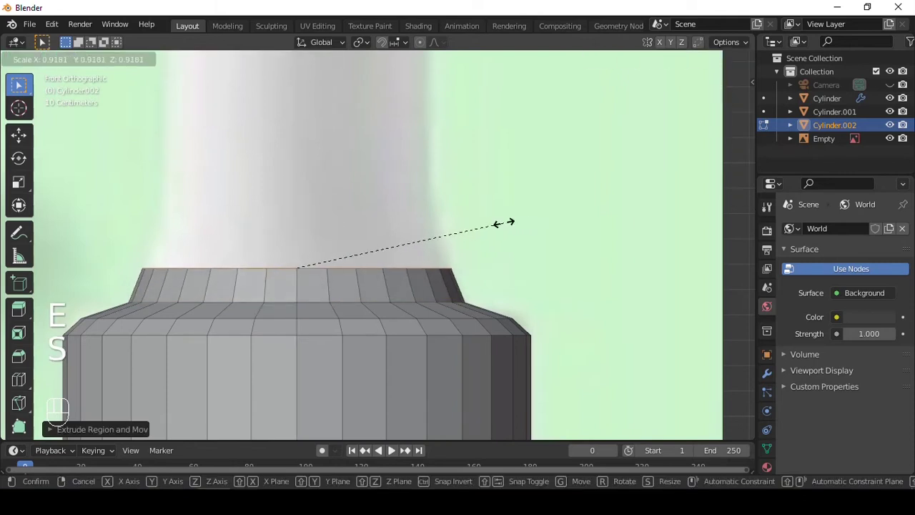
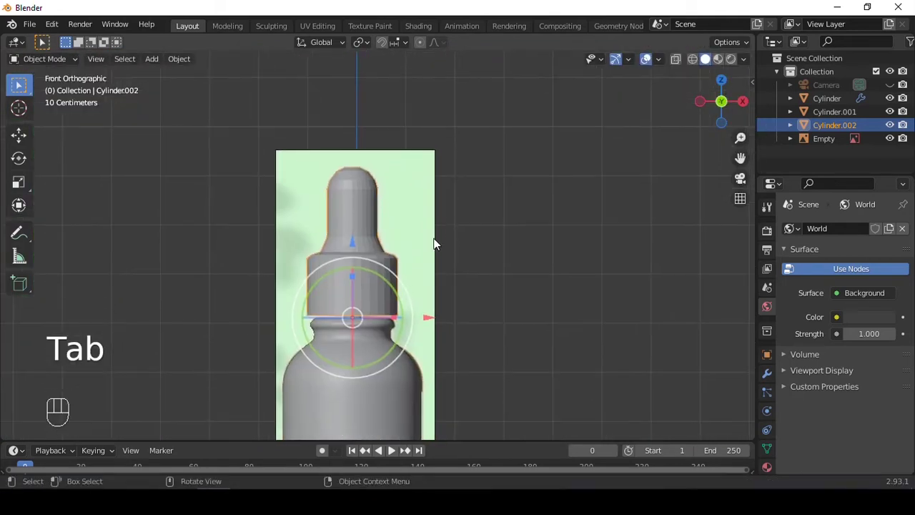
Isolate the dropper cap in local view and orbit to see its underside.
key("ctrl+3")
left_click(336, 149)
key("q")
left_click_drag(342, 238, 339, 192)
left_click_drag(339, 192, 341, 194)
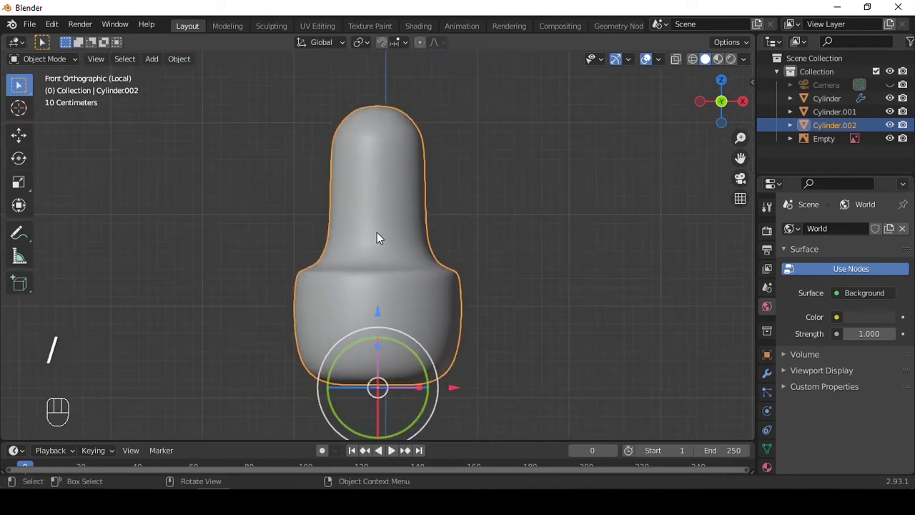
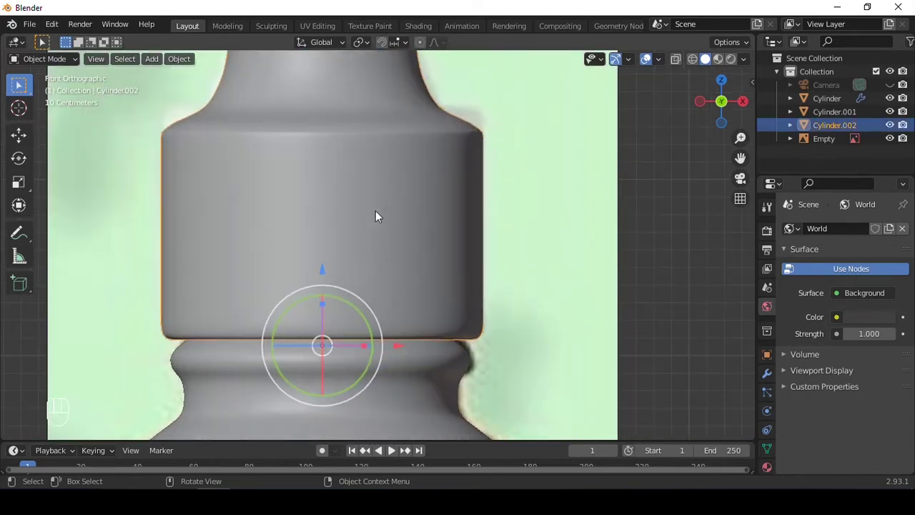
Add a horizontal loop across the cap band and checker-select every other vertical edge.
key("Tab")
key("2")
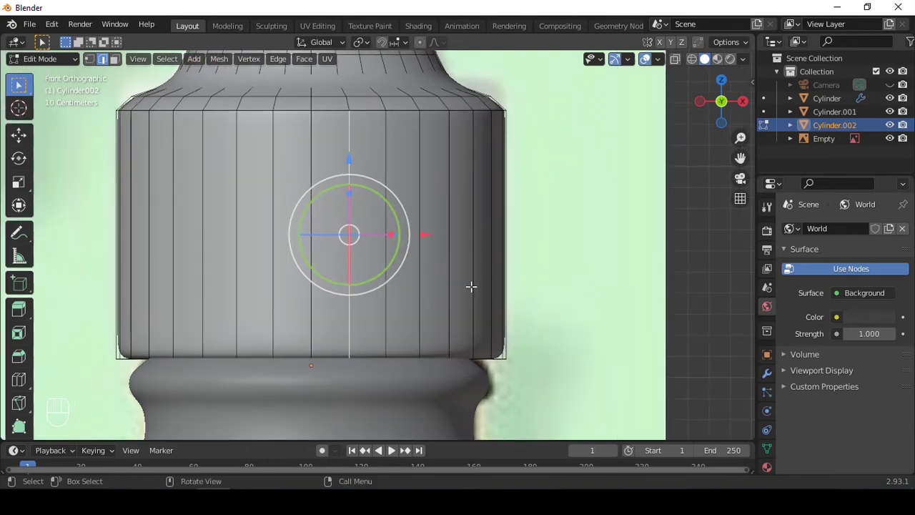
key("ctrl+r")
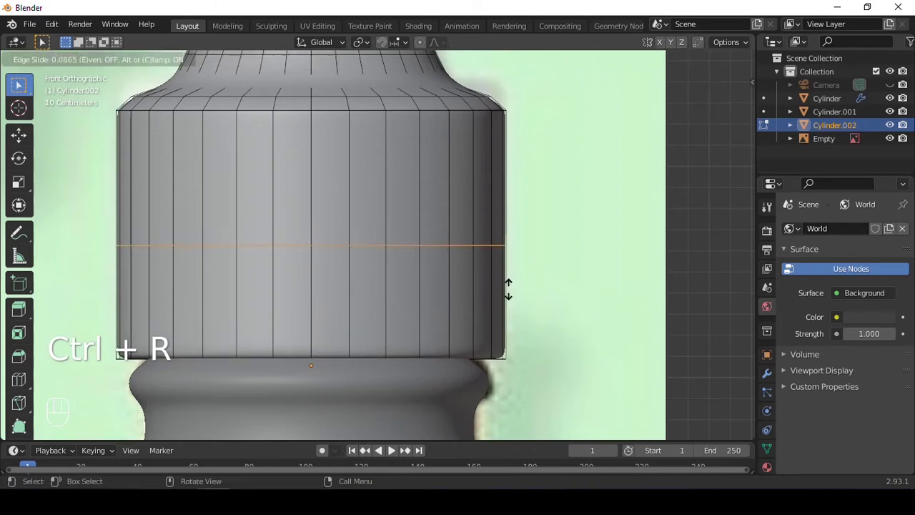
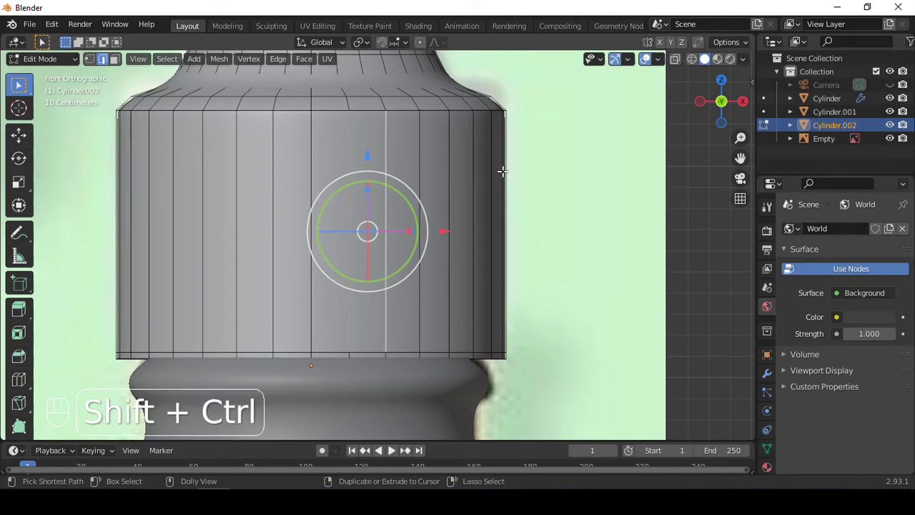
key("ctrl+shift+n")
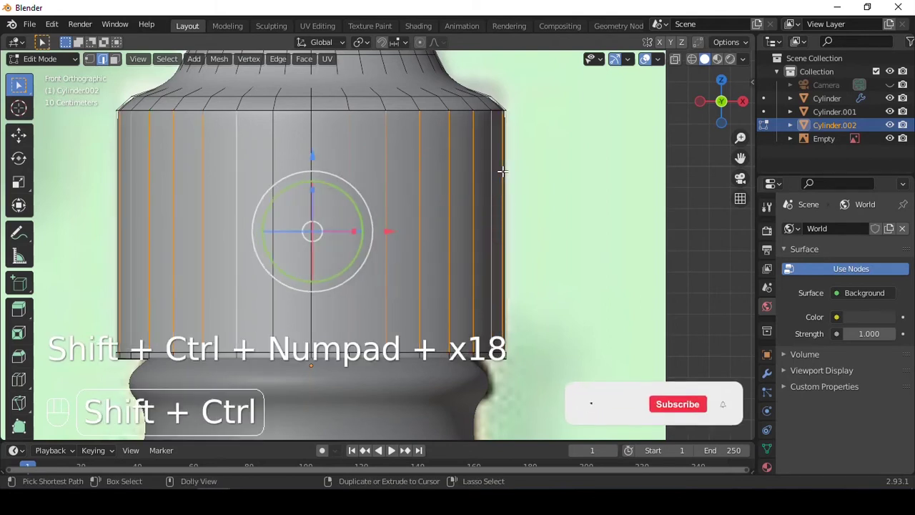
Bevel the selected vertical edges and shrink them inward into grip grooves, adding support loops.
key("ctrl+b")
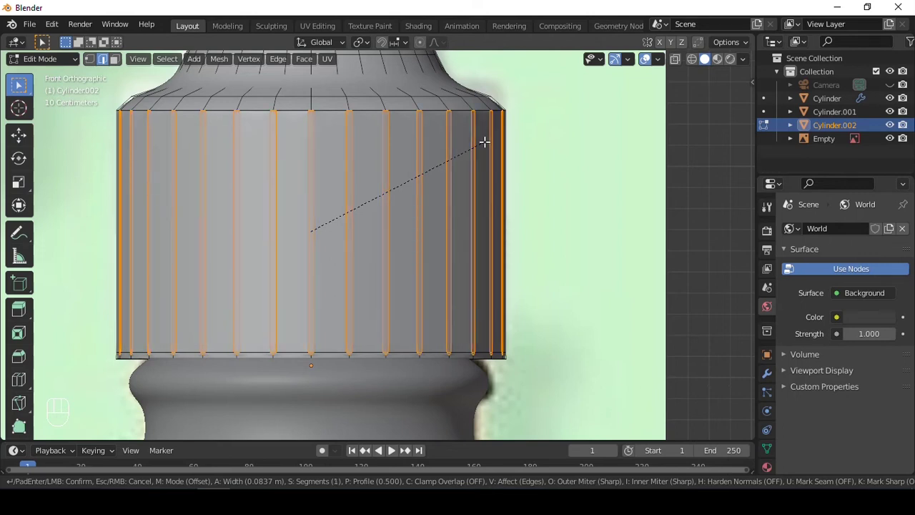
key("alt+e")
key("alt+e")
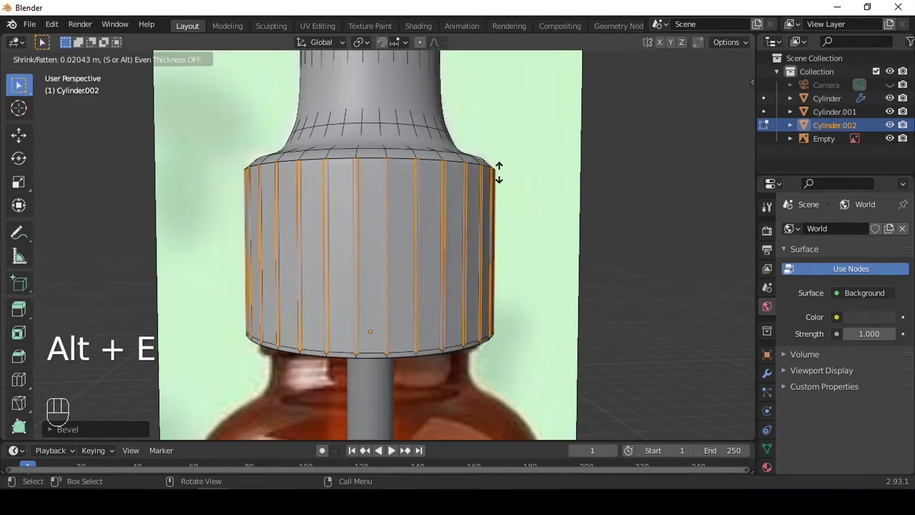
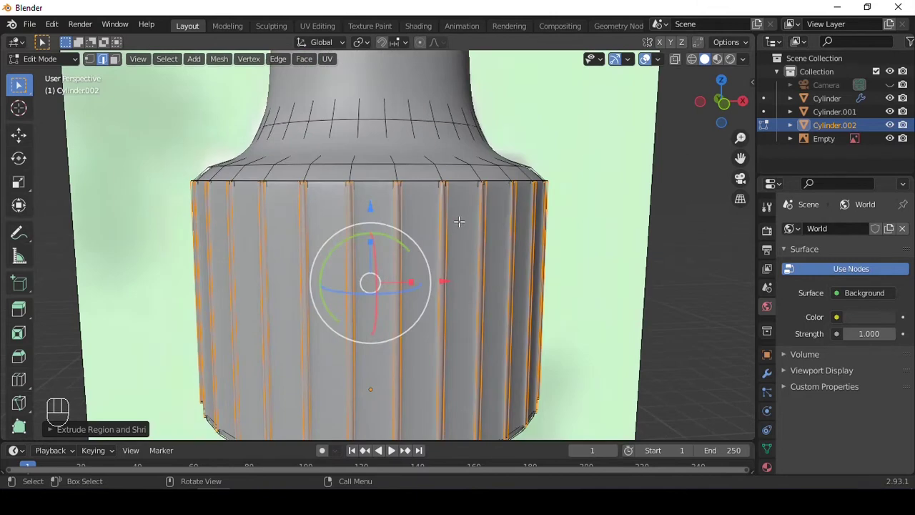
key("ctrl+r")
key("ctrl+r")
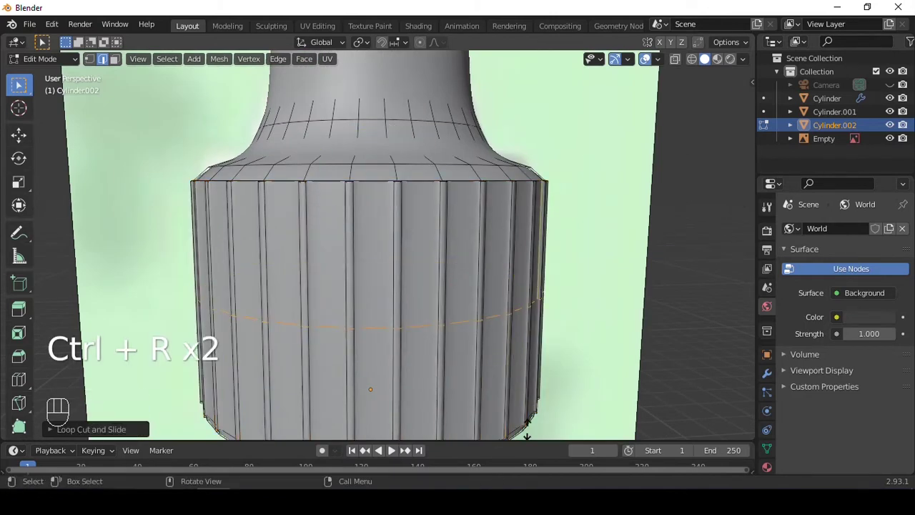
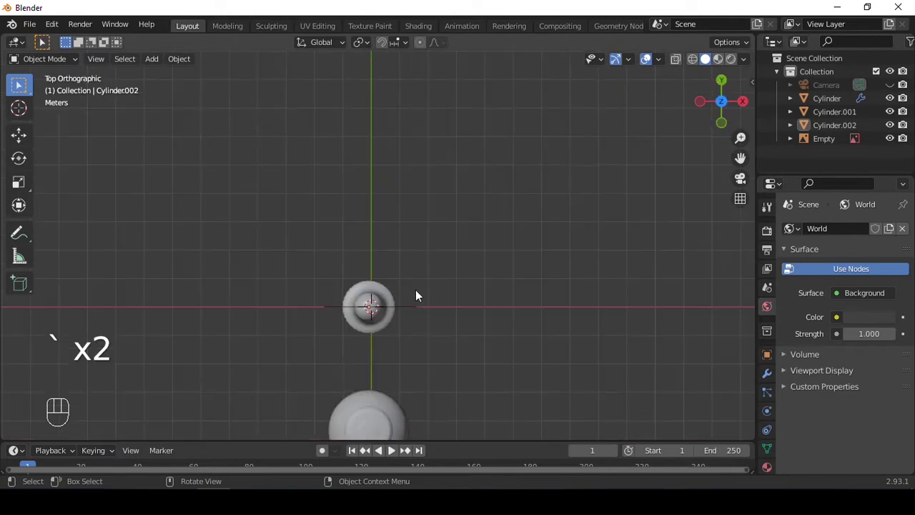
Select the bottle body, isolate it in local view and select its top rim loop for editing.
left_click_drag(422, 285, 439, 126)
middle_click(439, 126)
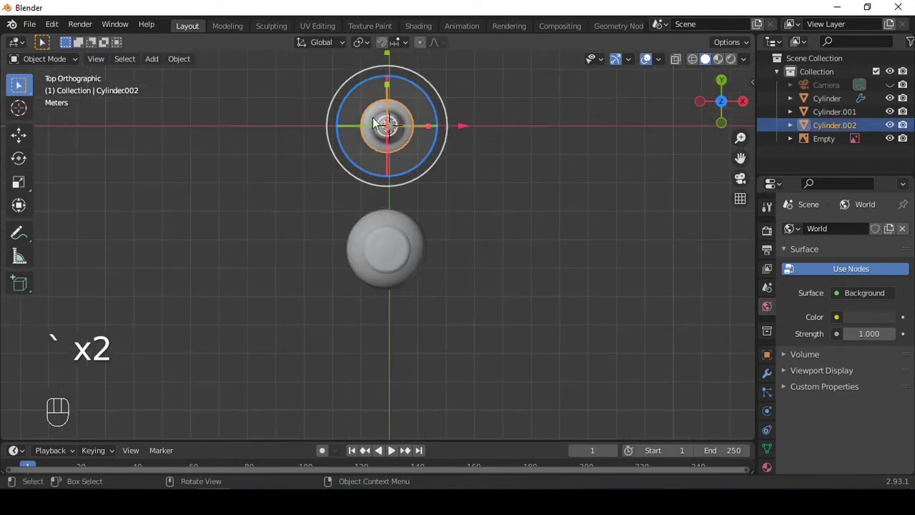
left_click(346, 108)
left_click(478, 166)
left_click(389, 89)
middle_click(491, 183)
left_click(329, 240)
left_click(545, 196)
left_click_drag(524, 211, 513, 208)
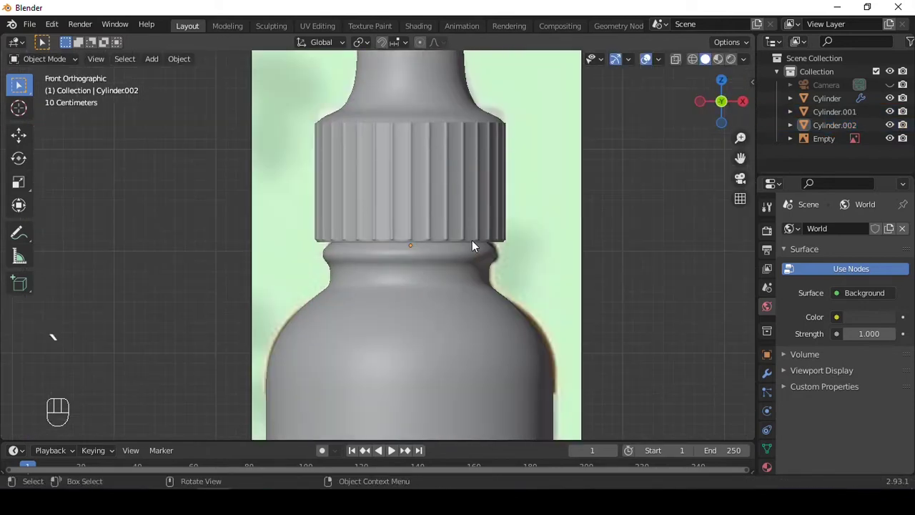
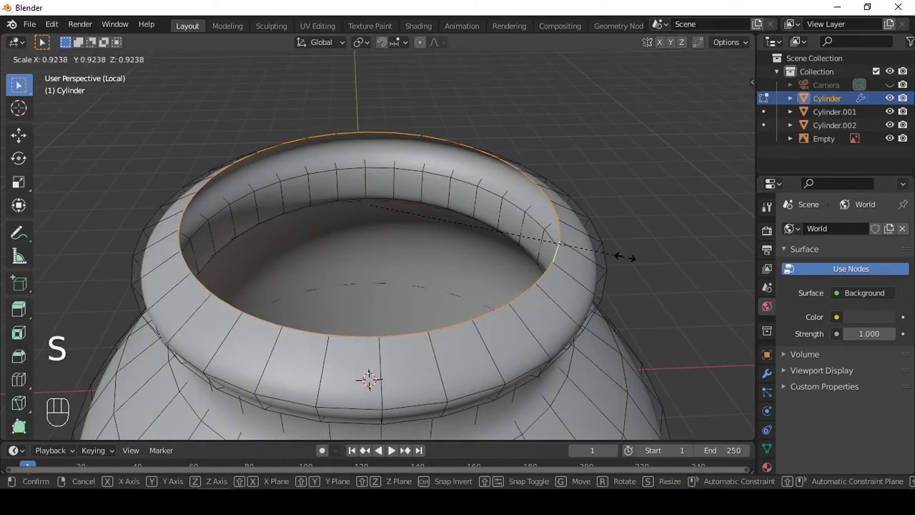
Extrude the bottle's top rim upward beneath the cap and exit local view.
key("e")
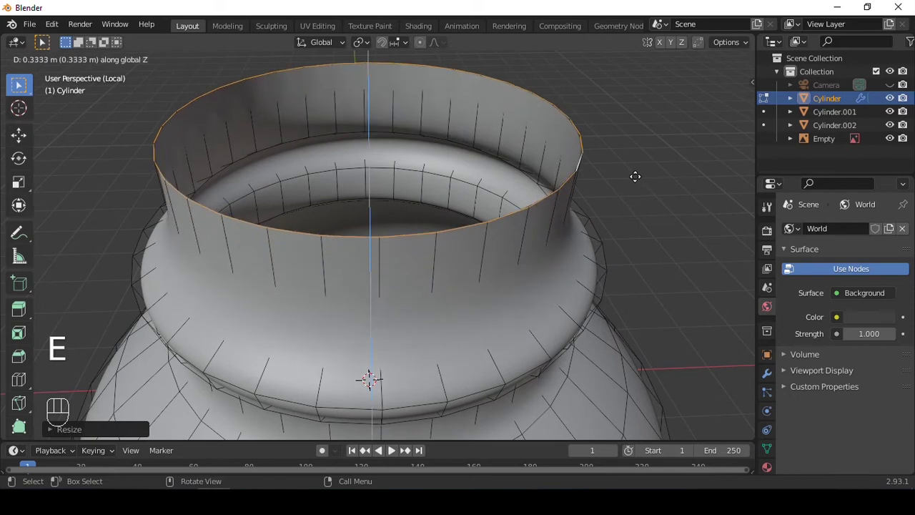
key("e")
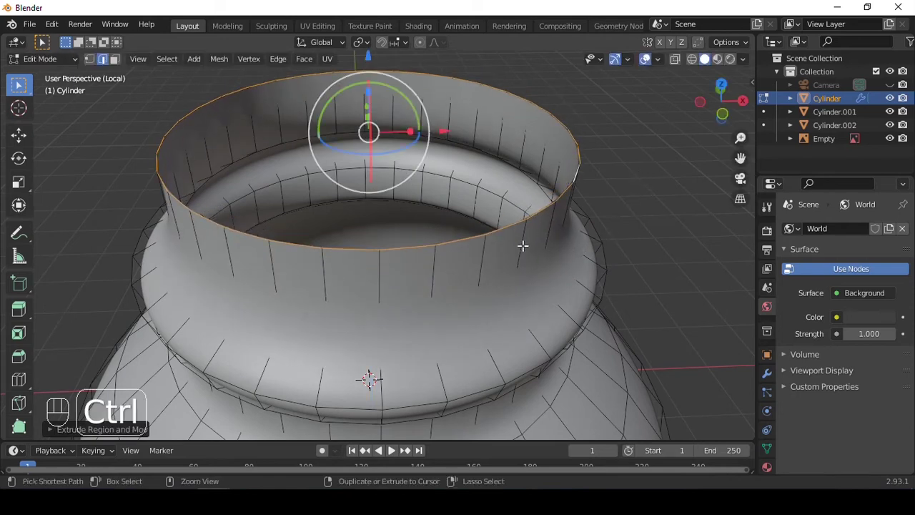
key("ctrl+r")
key("Tab")
key("`")
key("/")
Adjust the bottle body slightly wider and select the reference image Empty.
left_click(584, 193)
left_click(493, 224)
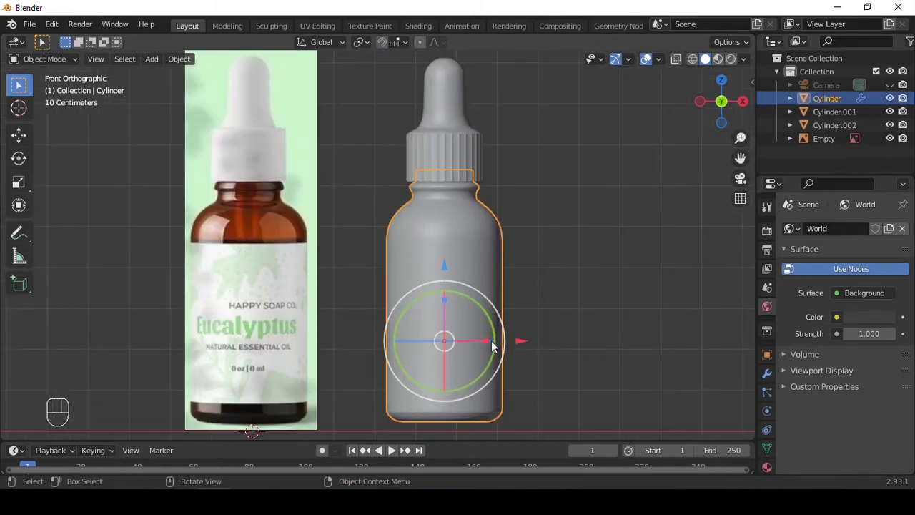
left_click(487, 258)
left_click(449, 215)
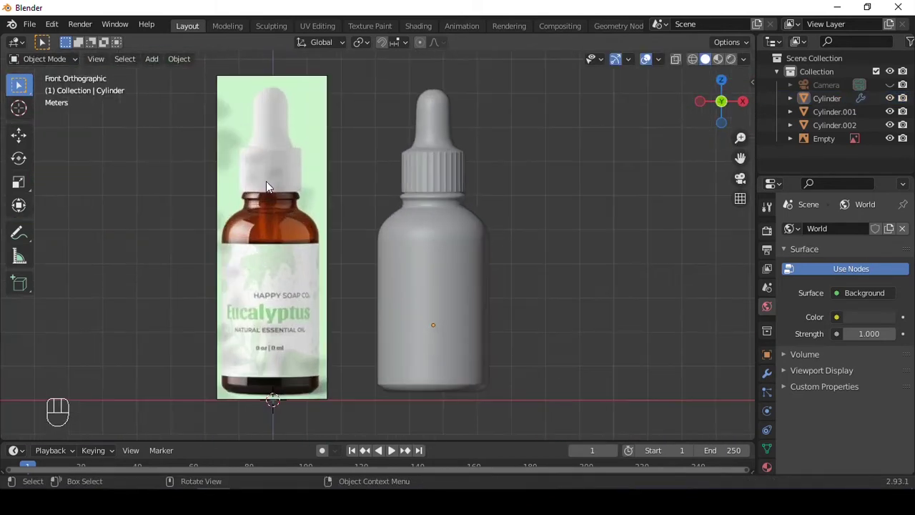
left_click(270, 185)
Delete the reference photo and face-select the bottle's middle body band in Edit Mode.
key("Delete")
left_click_drag(341, 223, 352, 203)
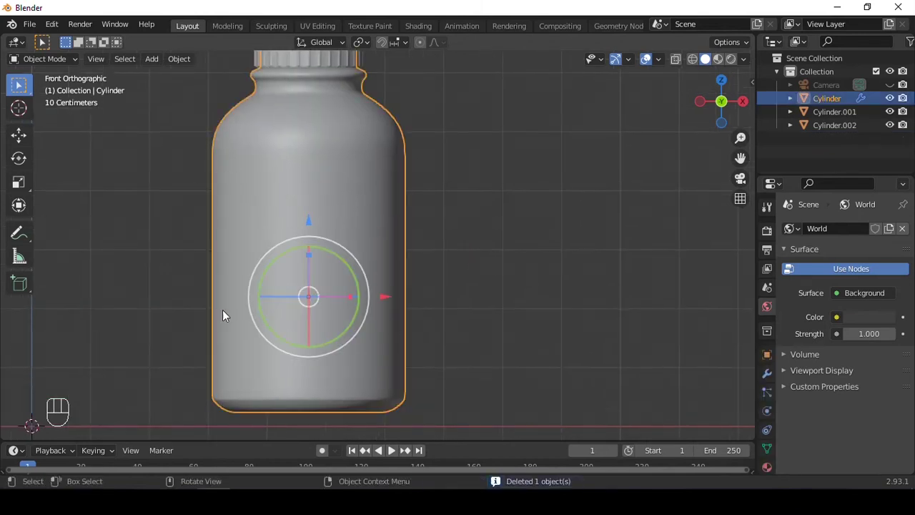
key("Tab")
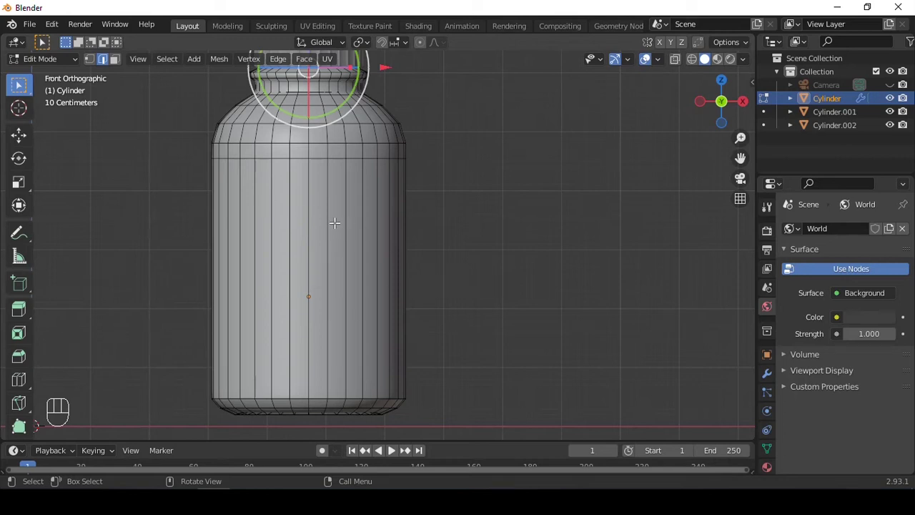
key("3")
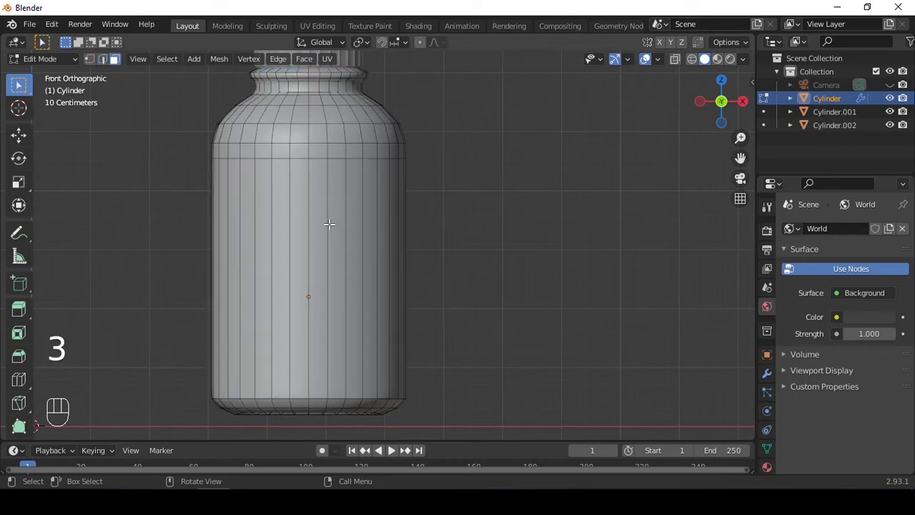
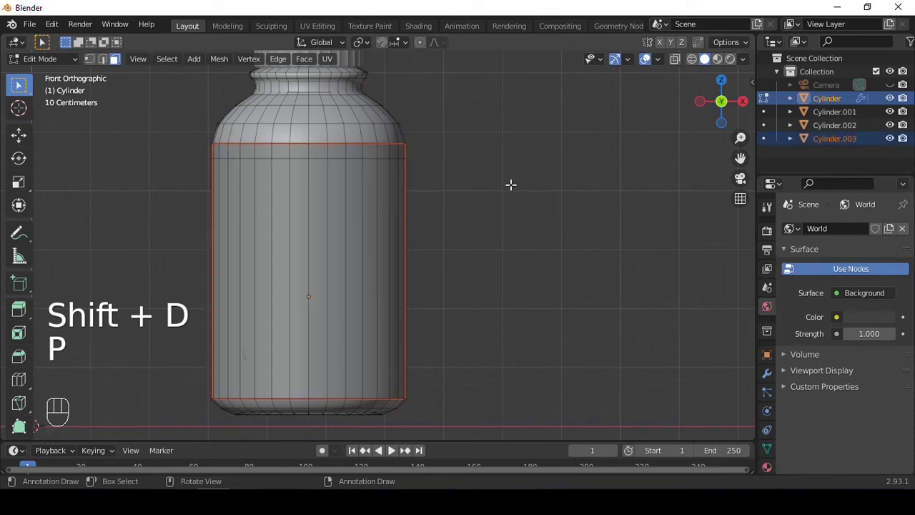
Separate the body band into its own object and give it a subdivision smoothing modifier.
key("Tab")
left_click(372, 195)
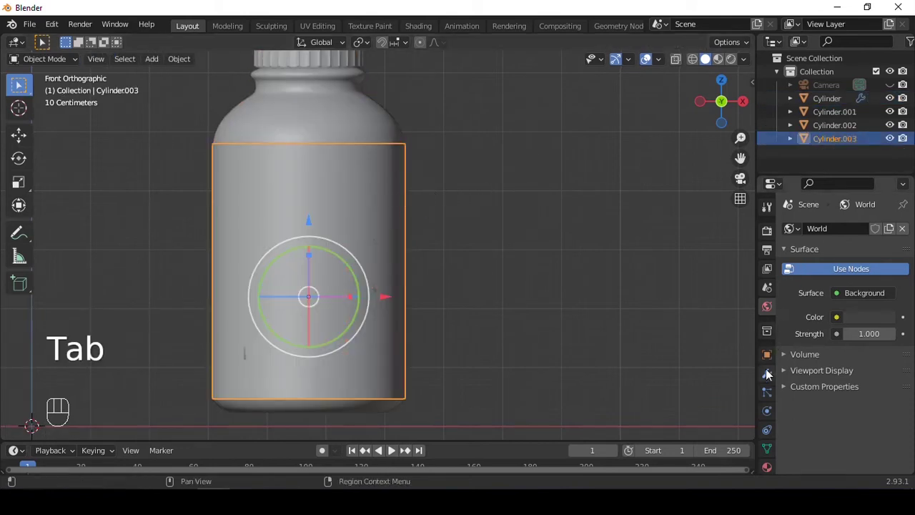
left_click(770, 373)
key("Tab")
left_click(831, 236)
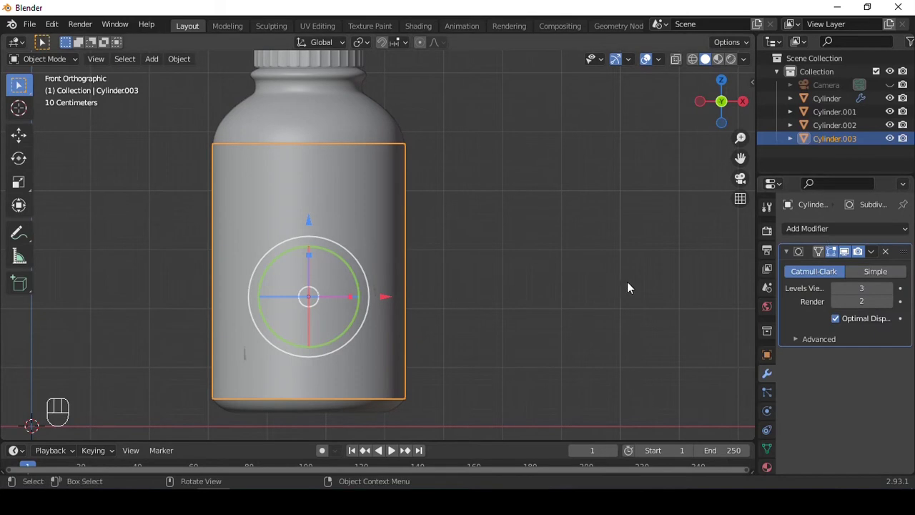
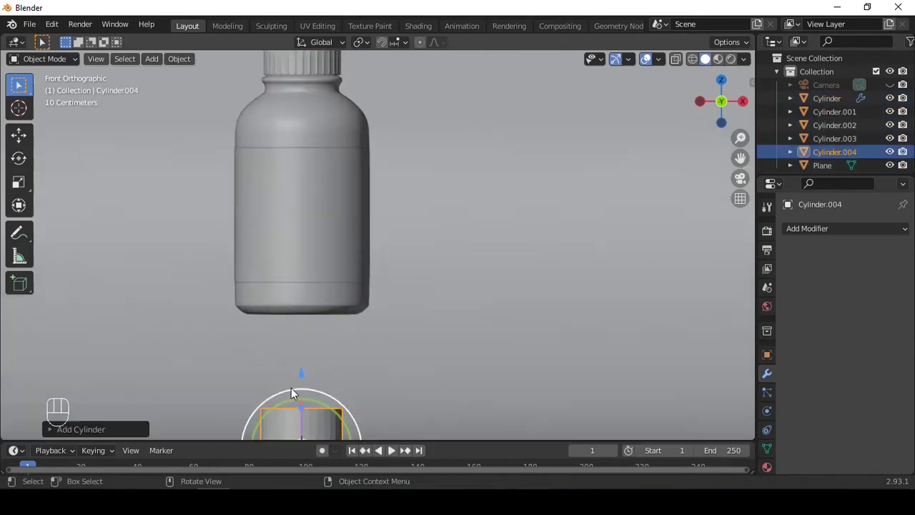
Apply the new cylinder's scale and edit its mesh into a flat rounded disc.
left_click_drag(336, 351, 337, 239)
left_click(310, 262)
left_click(312, 225)
left_click(409, 205)
key("ctrl+a")
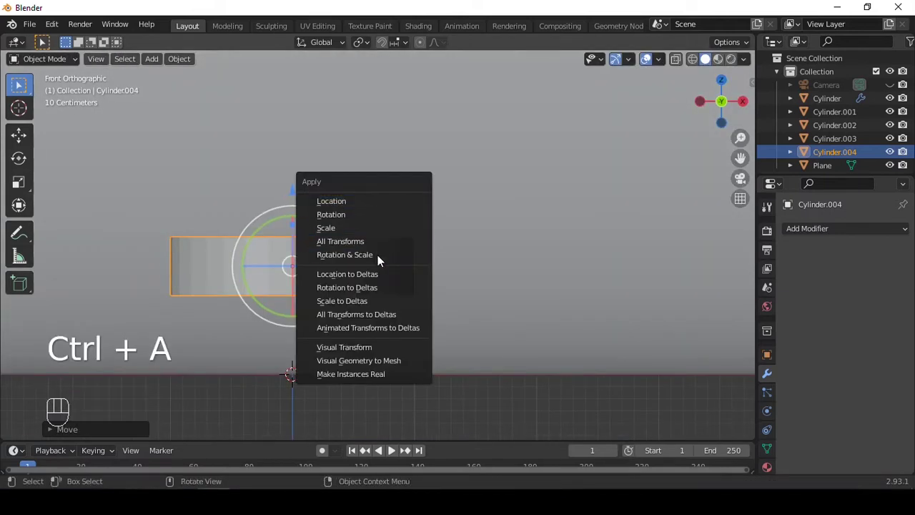
middle_click(344, 262)
left_click(354, 262)
key("Tab")
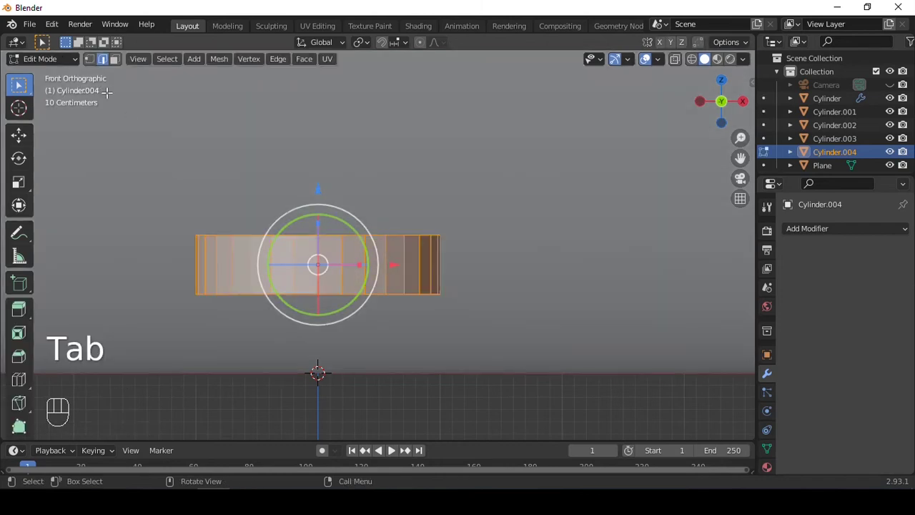
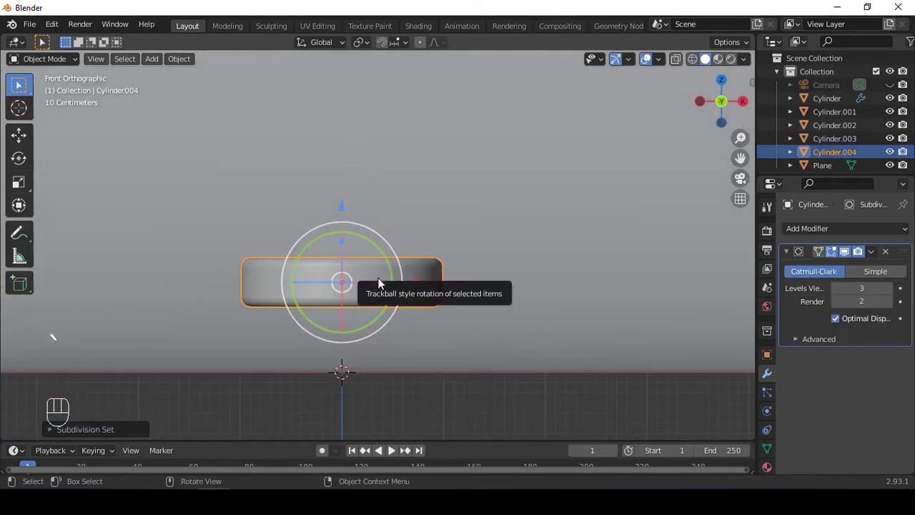
Scale the smoothed disc up into a wide pedestal under the dropper bottle.
key("s")
left_click(345, 245)
left_click(342, 214)
key("s")
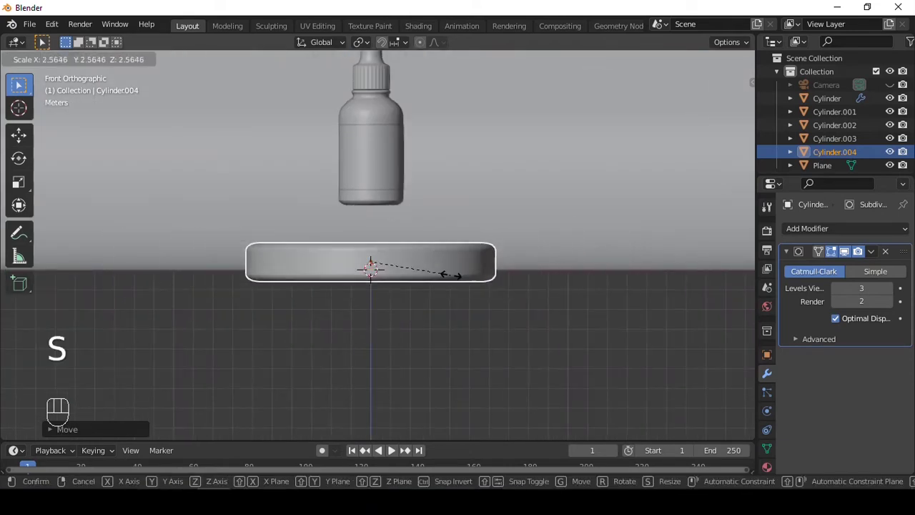
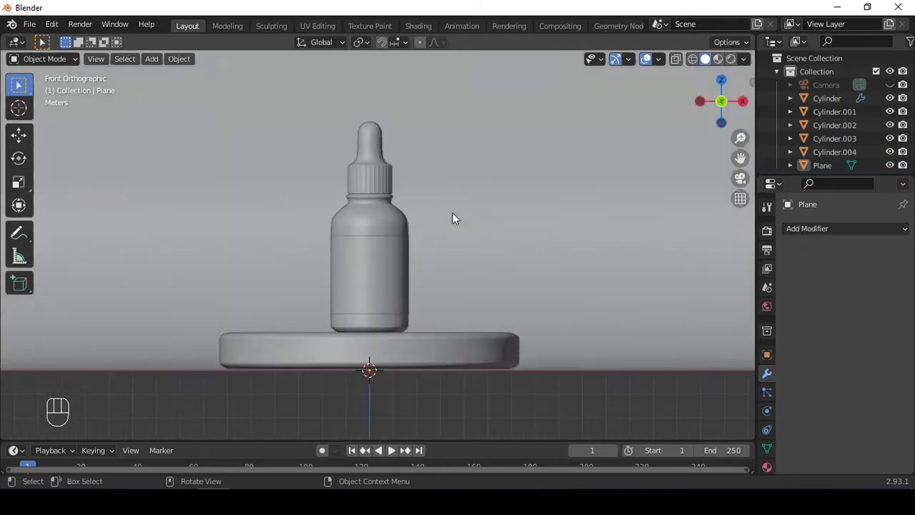
Add a cylinder, rotate it upright and enlarge it into a big disc behind the bottle.
left_click_drag(392, 202, 418, 201)
left_click_drag(419, 200, 378, 204)
left_click(421, 280)
key("shift+d")
key("r")
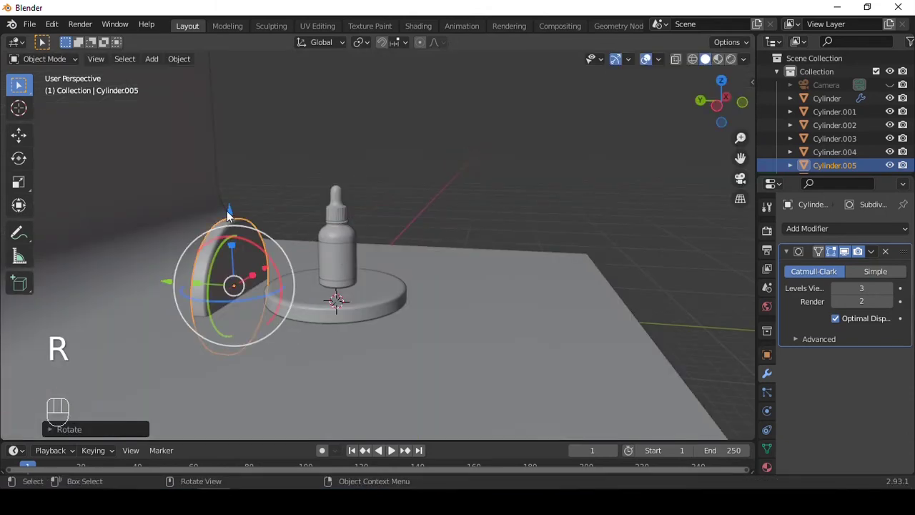
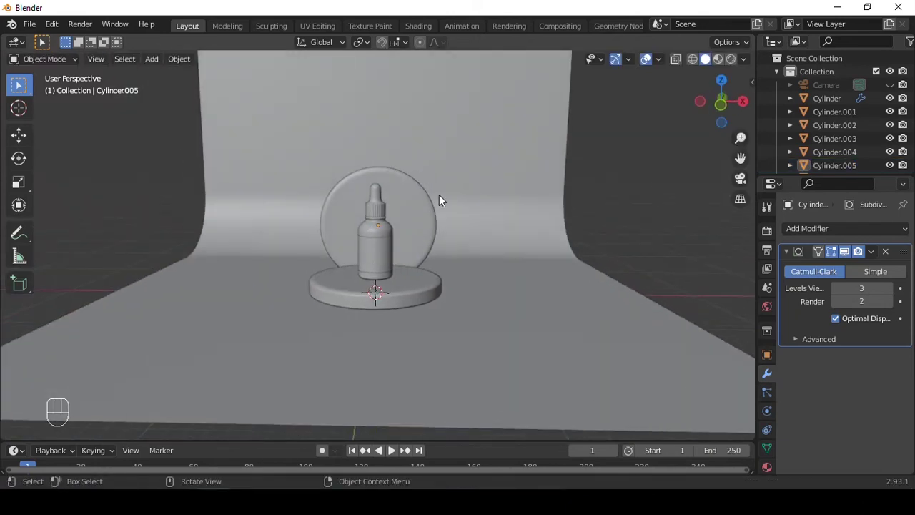
key("s")
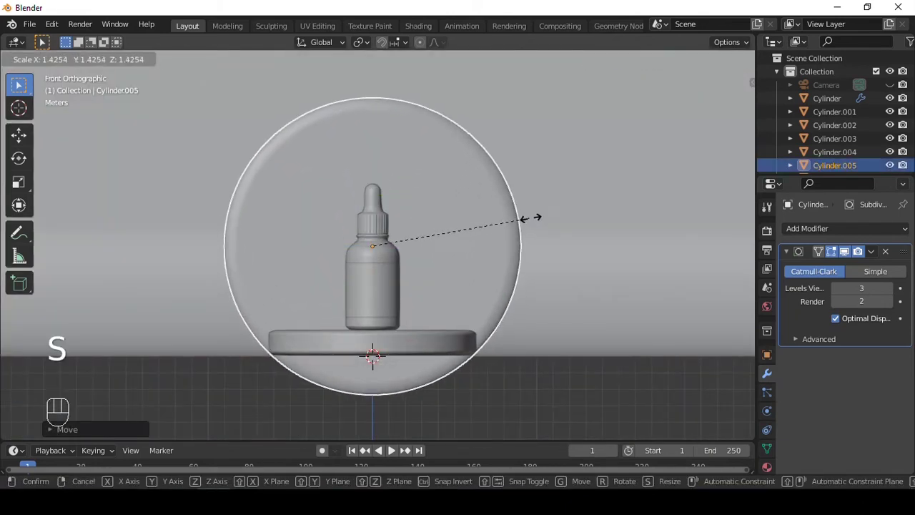
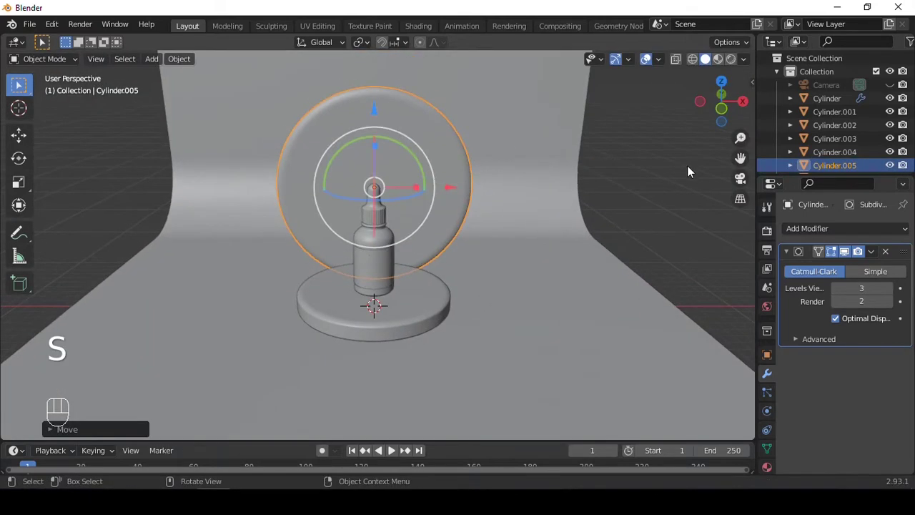
Add a camera and frame the bottle, pedestal and disc through it.
left_click_drag(890, 89, 449, 218)
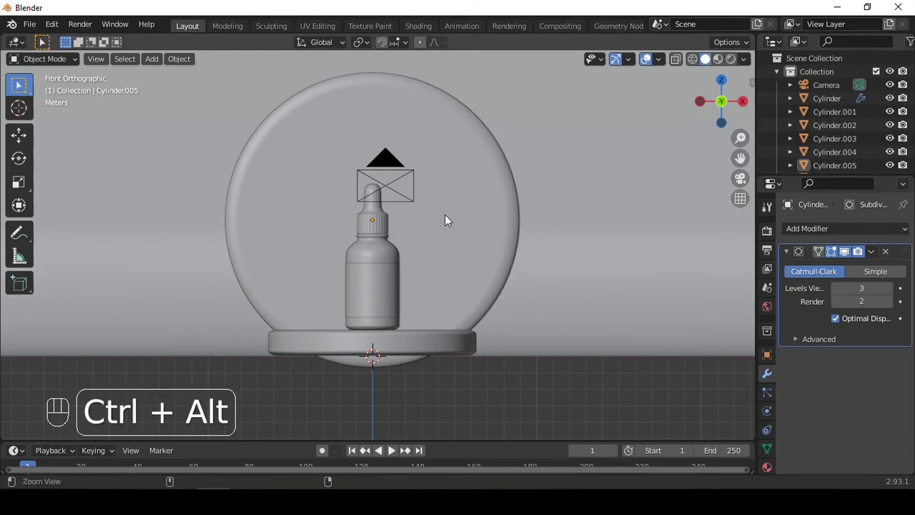
key("ctrl+alt+KP_0")
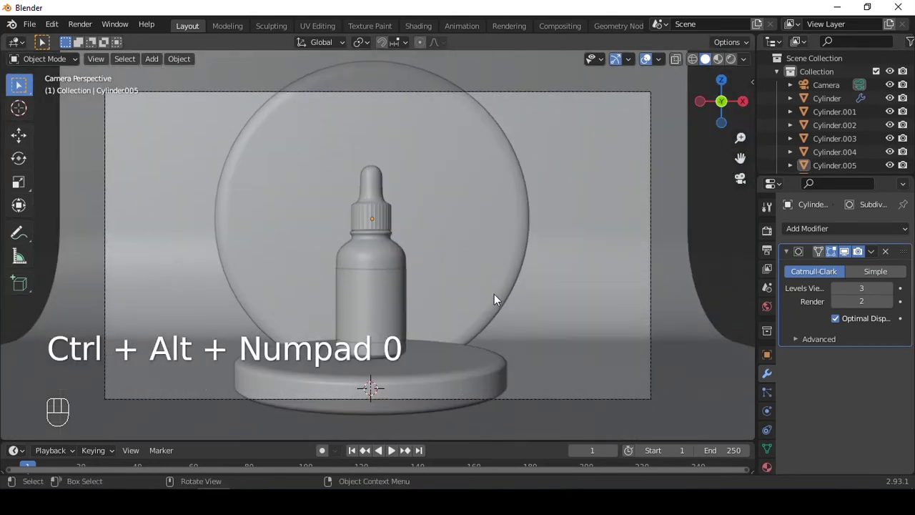
left_click_drag(499, 278, 492, 245)
middle_click(492, 245)
key("q")
middle_click(449, 161)
left_click(449, 157)
middle_click(449, 157)
left_click_drag(449, 163, 449, 175)
left_click(491, 208)
left_click(415, 291)
left_click(715, 238)
Enable Lock Camera to View in the N panel's view settings.
key("n")
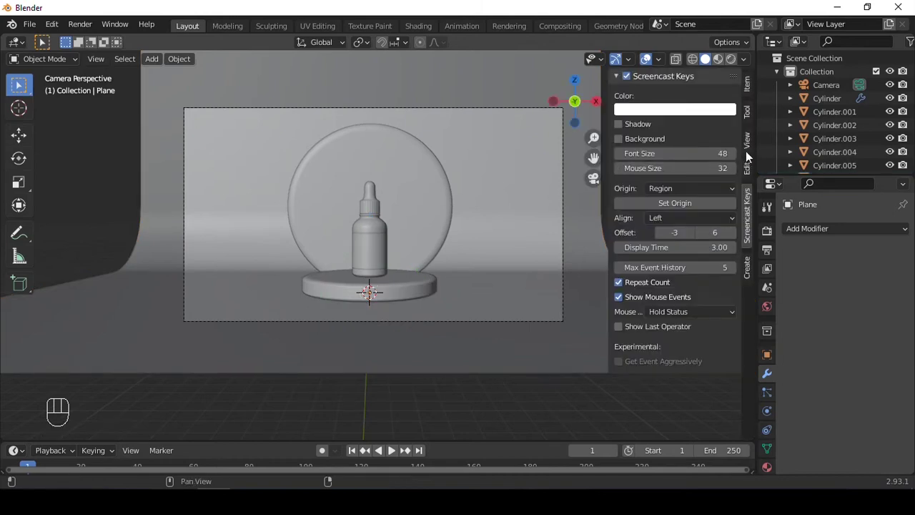
left_click(750, 146)
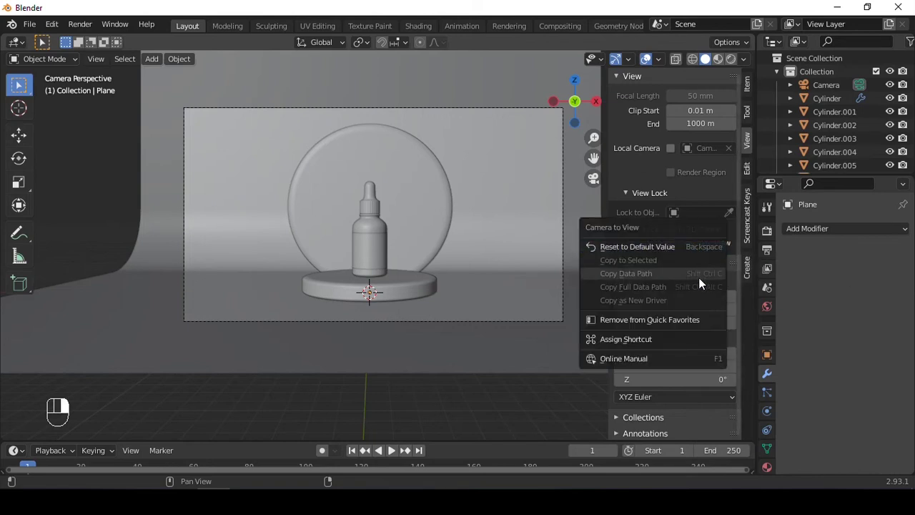
key("n")
key("q")
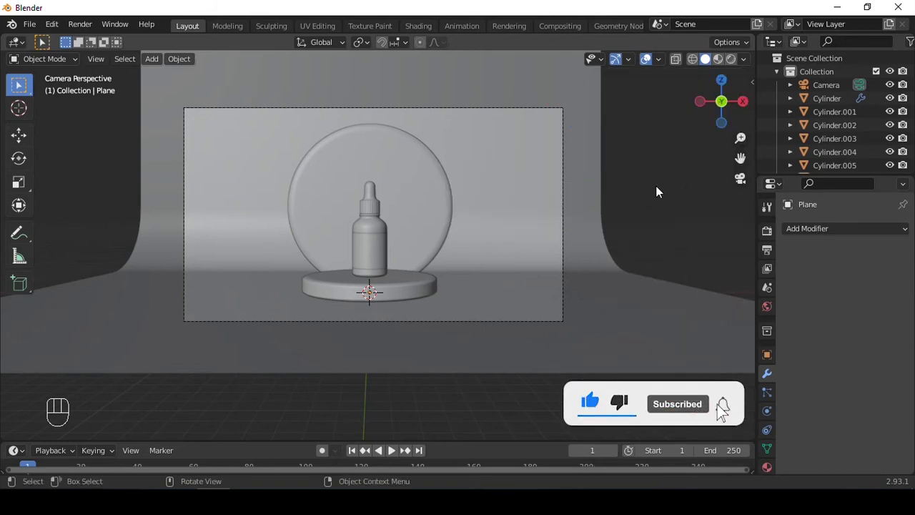
left_click(503, 209)
Add an area light above the scene and scale it much larger.
key("shift+a")
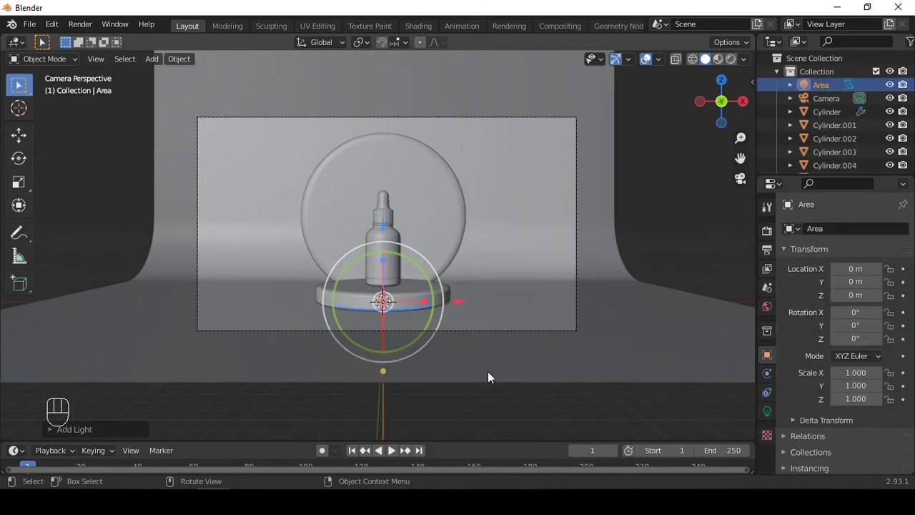
left_click(387, 227)
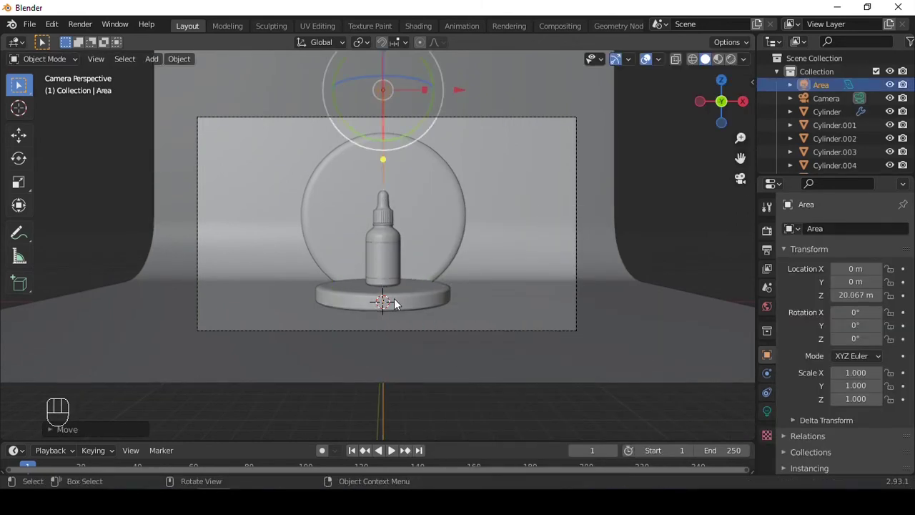
left_click_drag(517, 344, 482, 271)
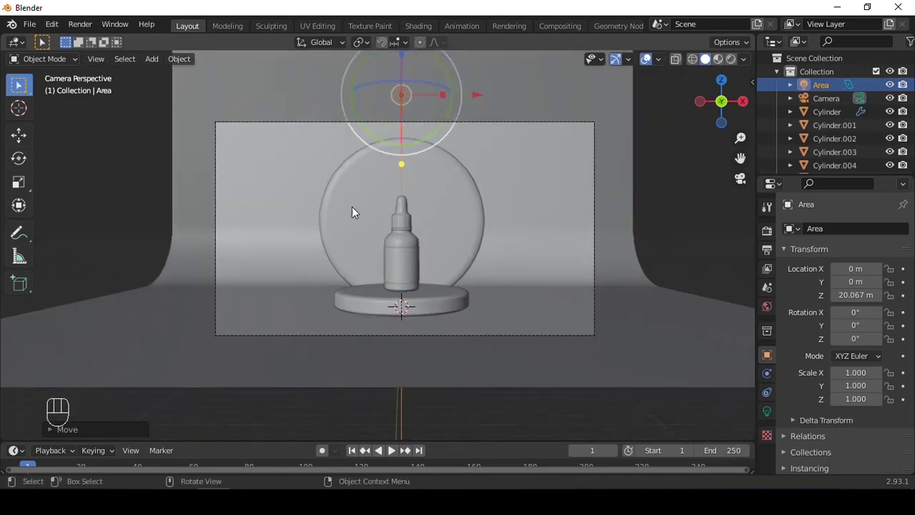
key("s")
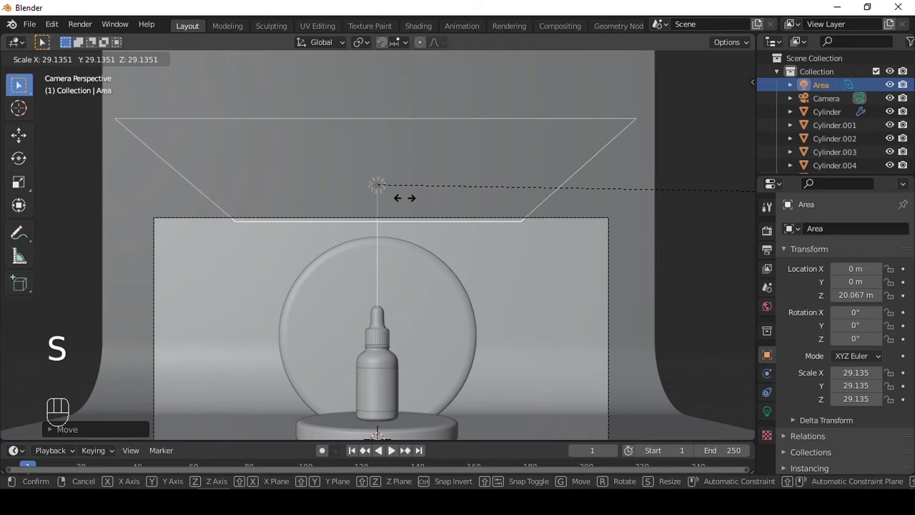
Duplicate the area light to one side and rotate it to face the bottle.
key("shift+d")
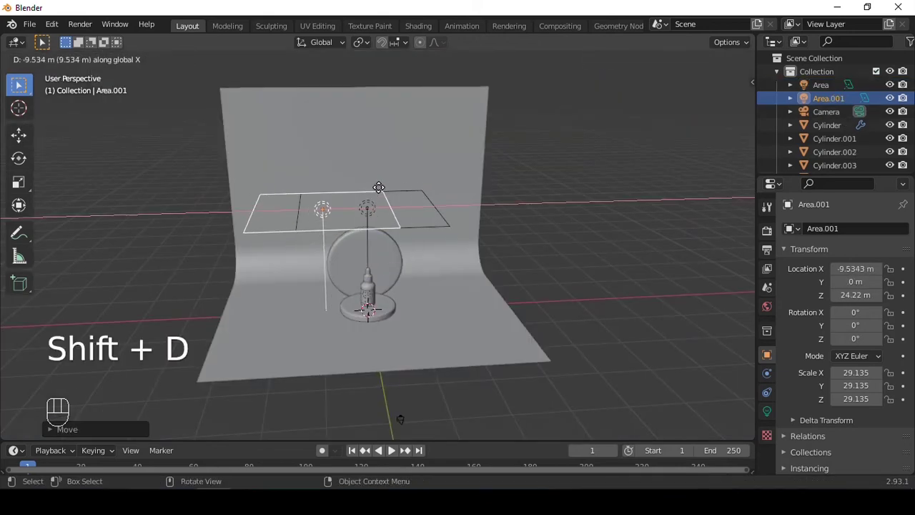
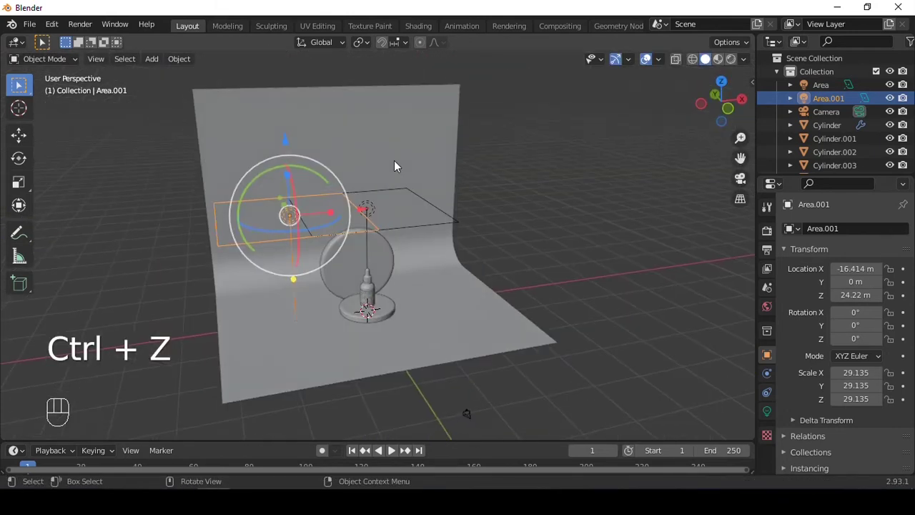
key("r")
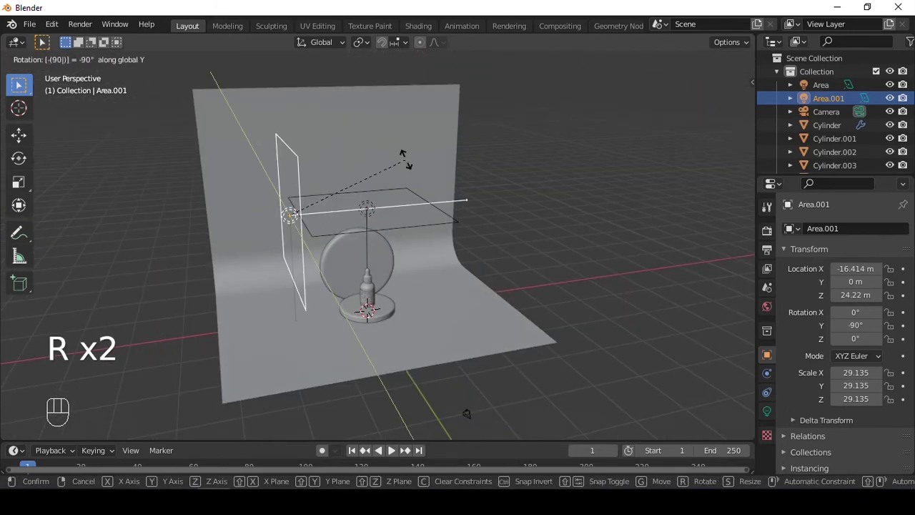
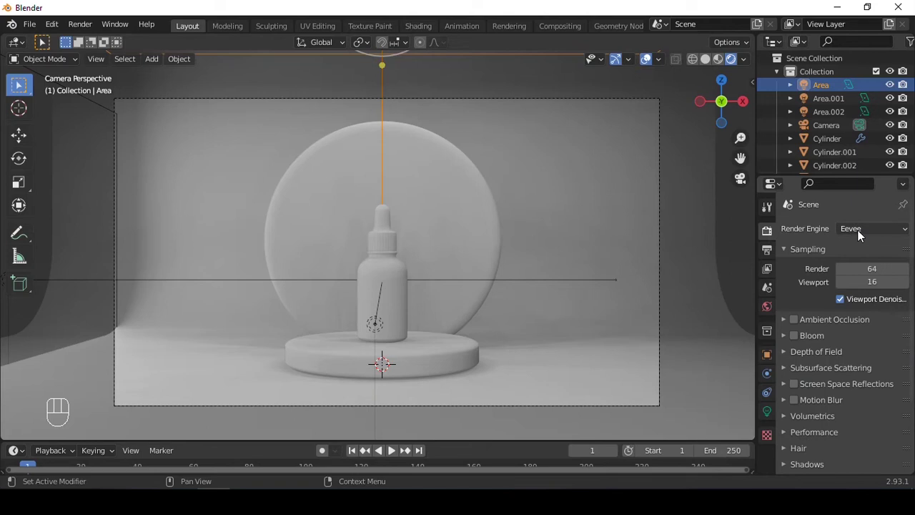
Set the render engine to Cycles, preview the lit scene and select the backdrop disc.
left_click_drag(863, 235, 535, 291)
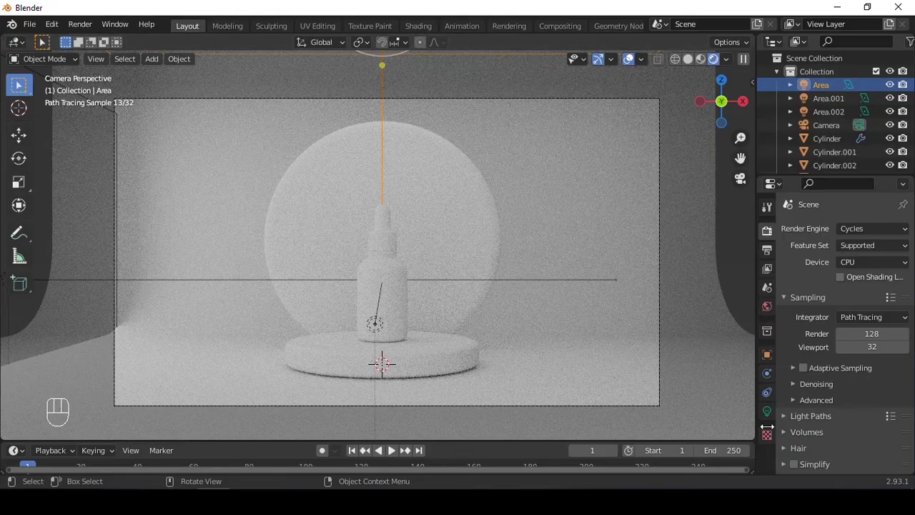
left_click(852, 401)
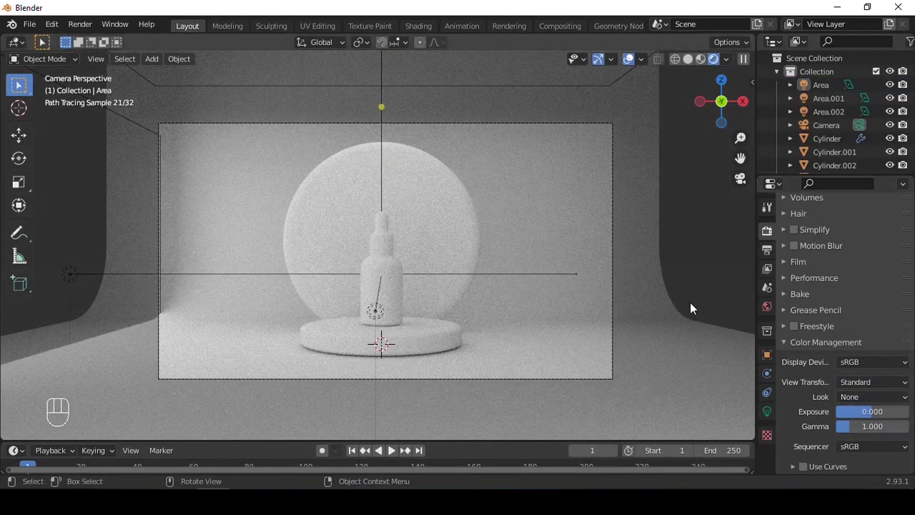
middle_click(386, 293)
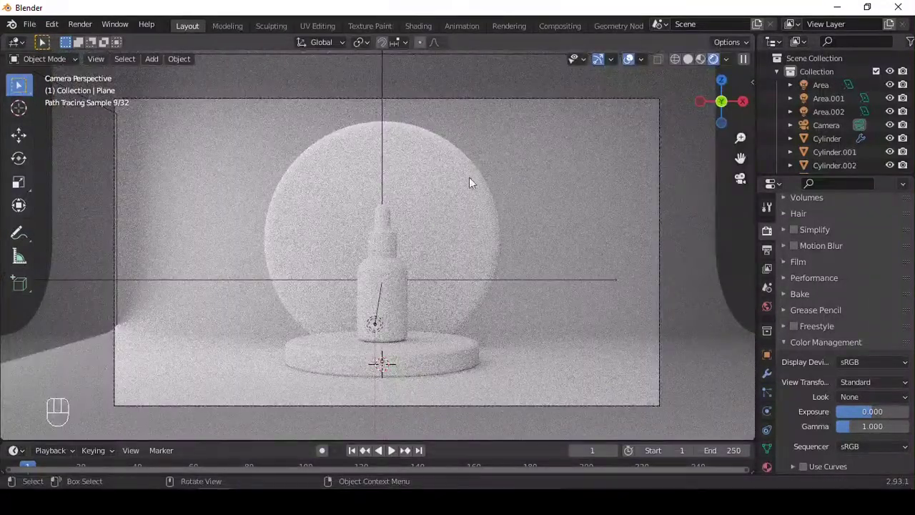
left_click(469, 187)
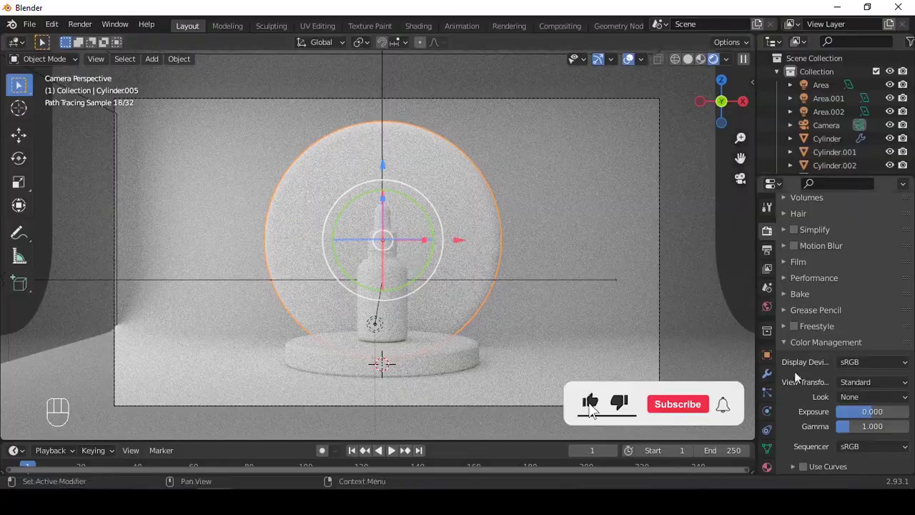
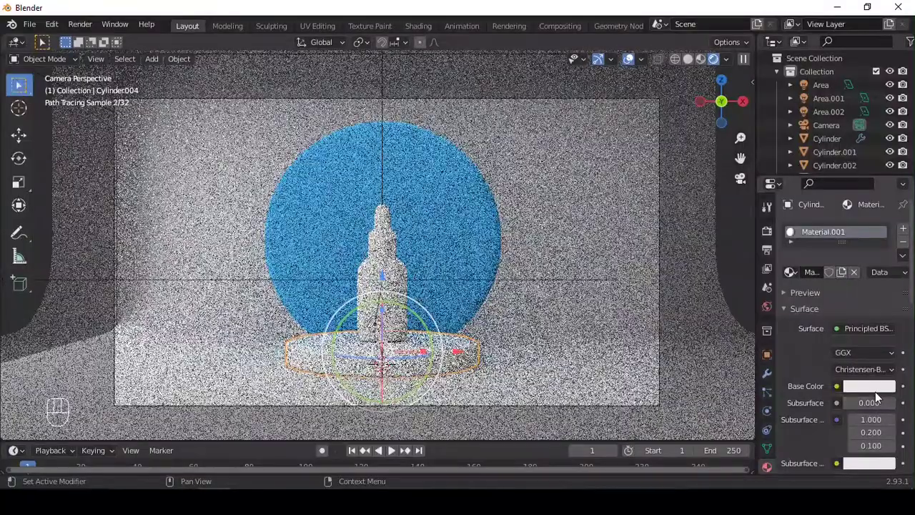
Colour the pedestal's base colour blue and the curved backdrop plane yellow, then add a sphere.
left_click(877, 395)
middle_click(877, 395)
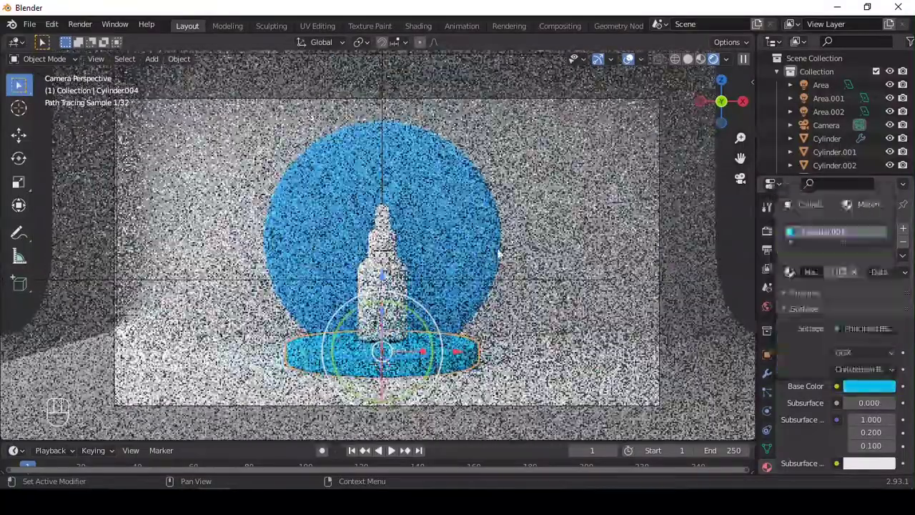
left_click(811, 269)
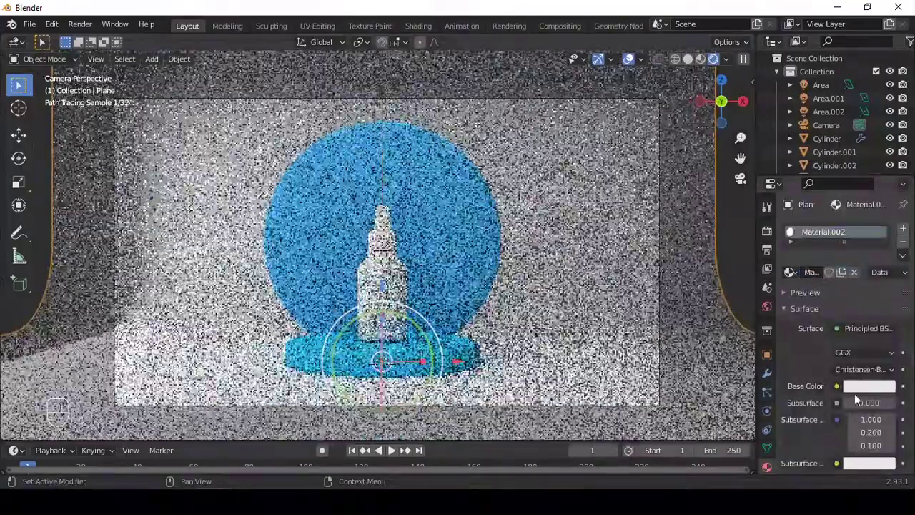
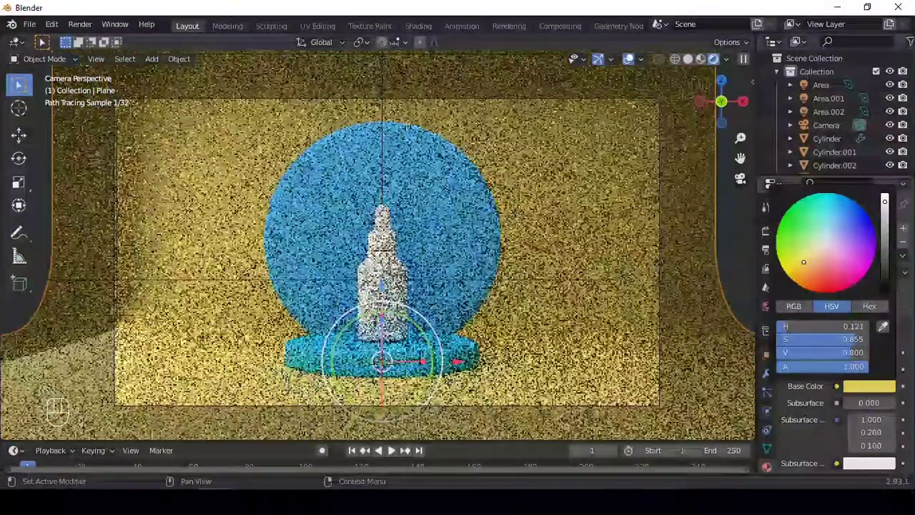
left_click(736, 266)
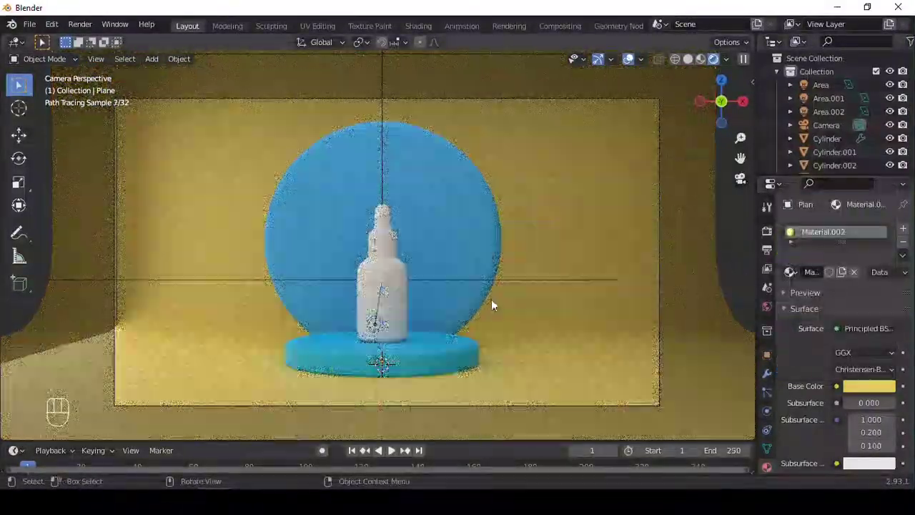
key("shift+a")
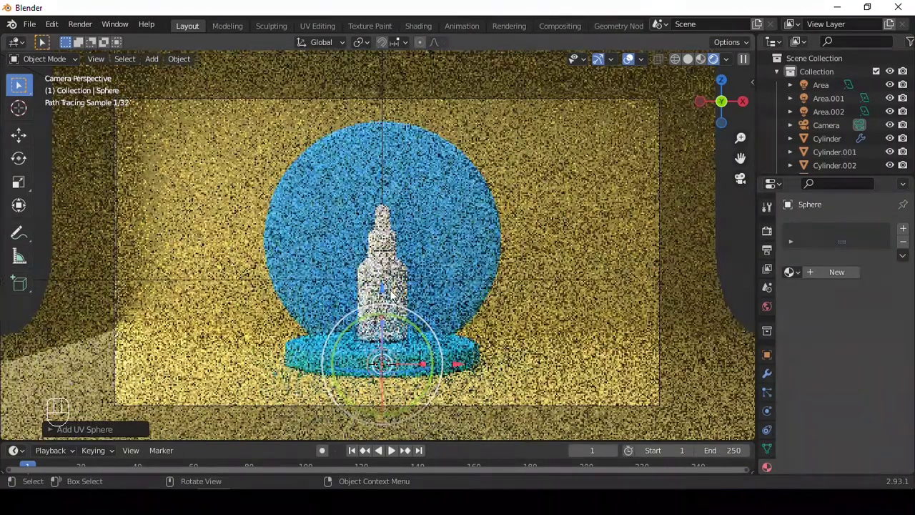
Smooth the UV sphere, shrink it and place it on the floor right of the pedestal.
left_click(693, 61)
left_click(460, 322)
left_click(251, 246)
key("ctrl+3")
left_click_drag(296, 266, 296, 330)
left_click_drag(317, 285, 409, 214)
key("g")
left_click_drag(367, 299, 378, 240)
key("s")
left_click(227, 260)
middle_click(453, 271)
Duplicate the sphere, resize it and check the pair through the camera.
key("shift+d")
left_click(554, 309)
left_click_drag(558, 295, 587, 214)
key("s")
left_click_drag(631, 247, 639, 151)
left_click(561, 204)
middle_click(473, 234)
key("KP_0")
left_click(694, 264)
left_click(249, 342)
Slide the second sphere forward along the floor and scale it smaller.
key("shift+d")
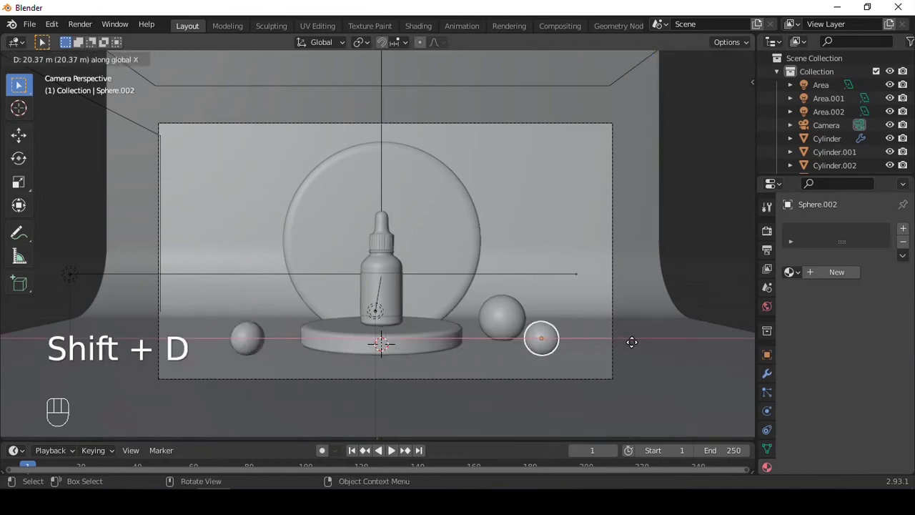
key("g")
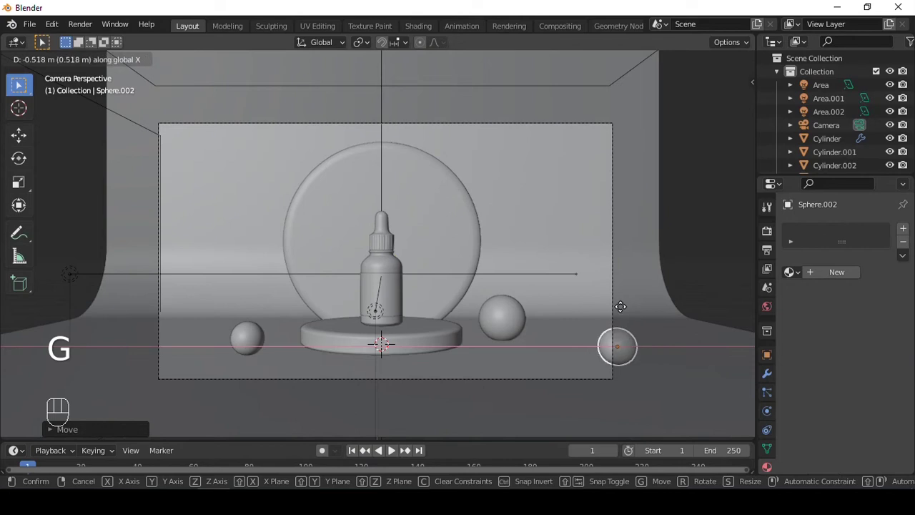
key("s")
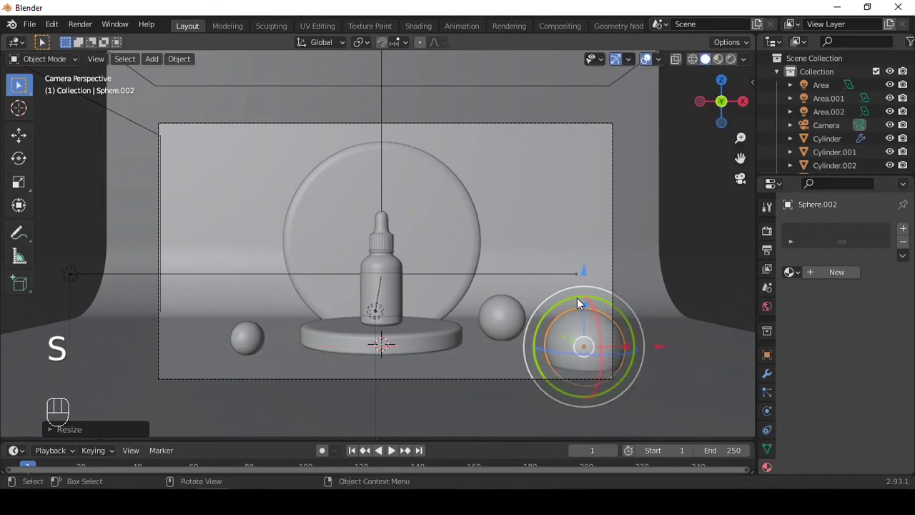
key("g")
key("s")
key("g")
key("g")
left_click(687, 268)
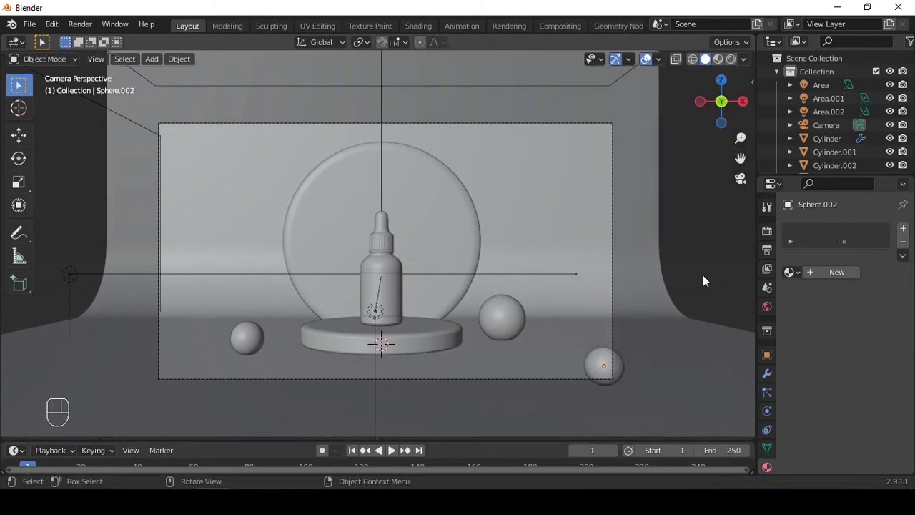
Give a sphere a yellow metallic material and select both spheres with the yellow one active.
left_click(737, 67)
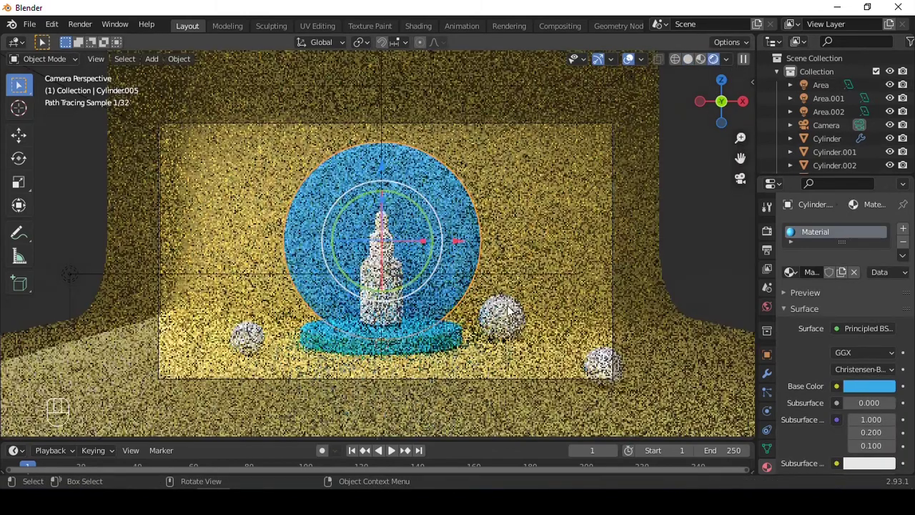
left_click(251, 344)
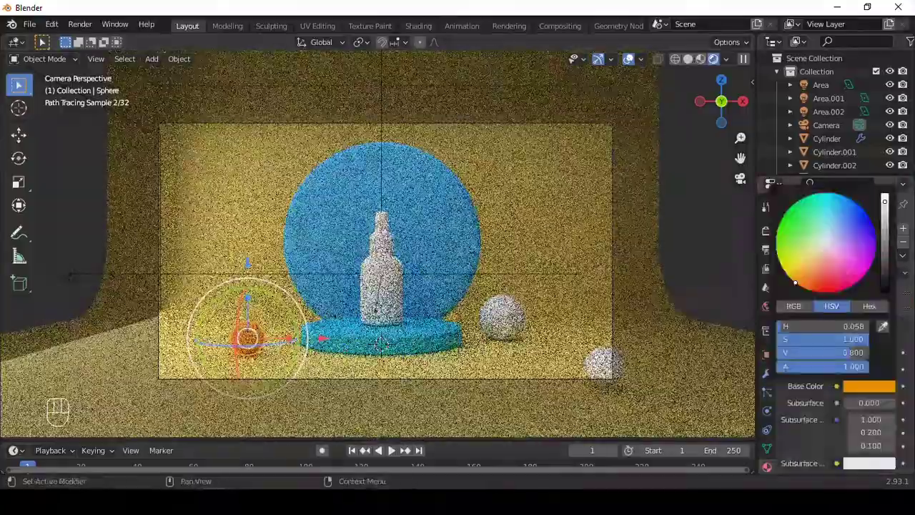
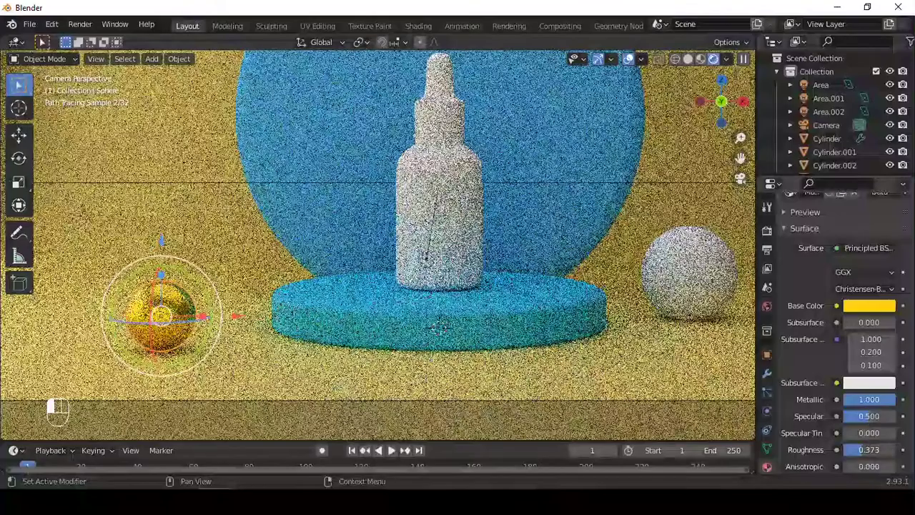
left_click(533, 256)
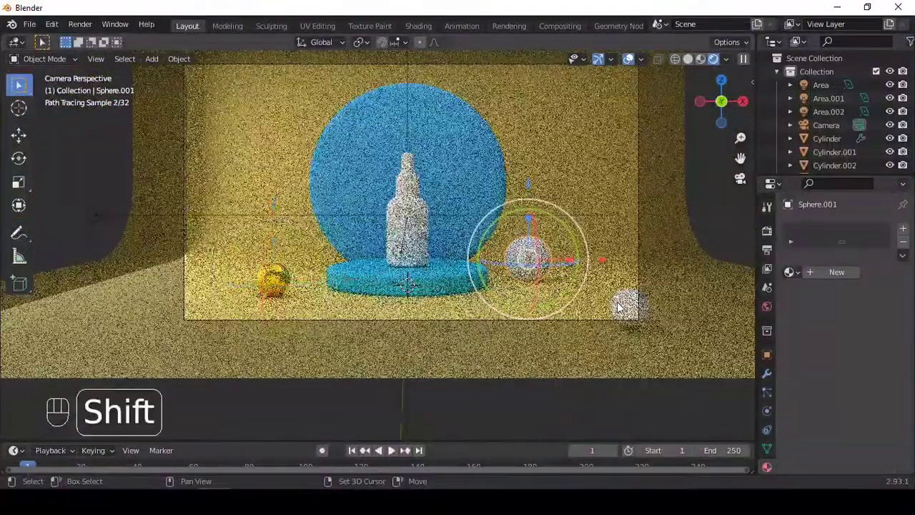
left_click(622, 305)
left_click(262, 283)
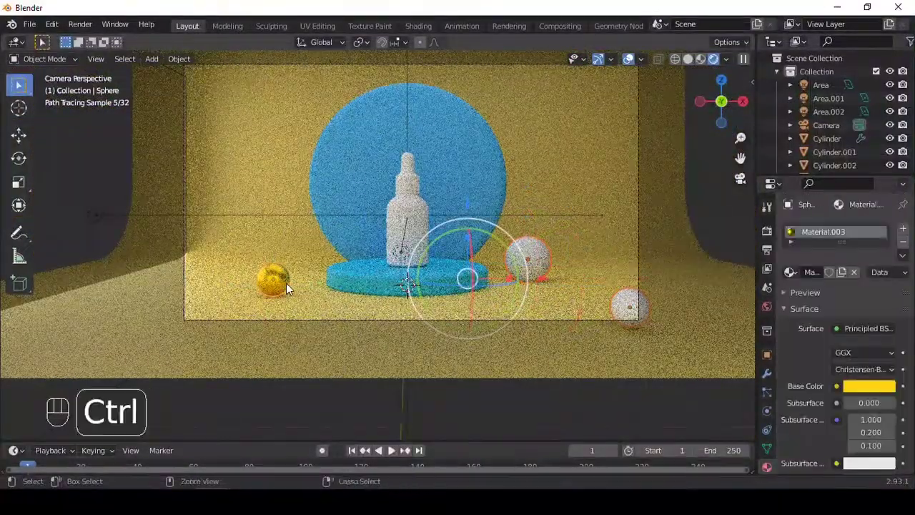